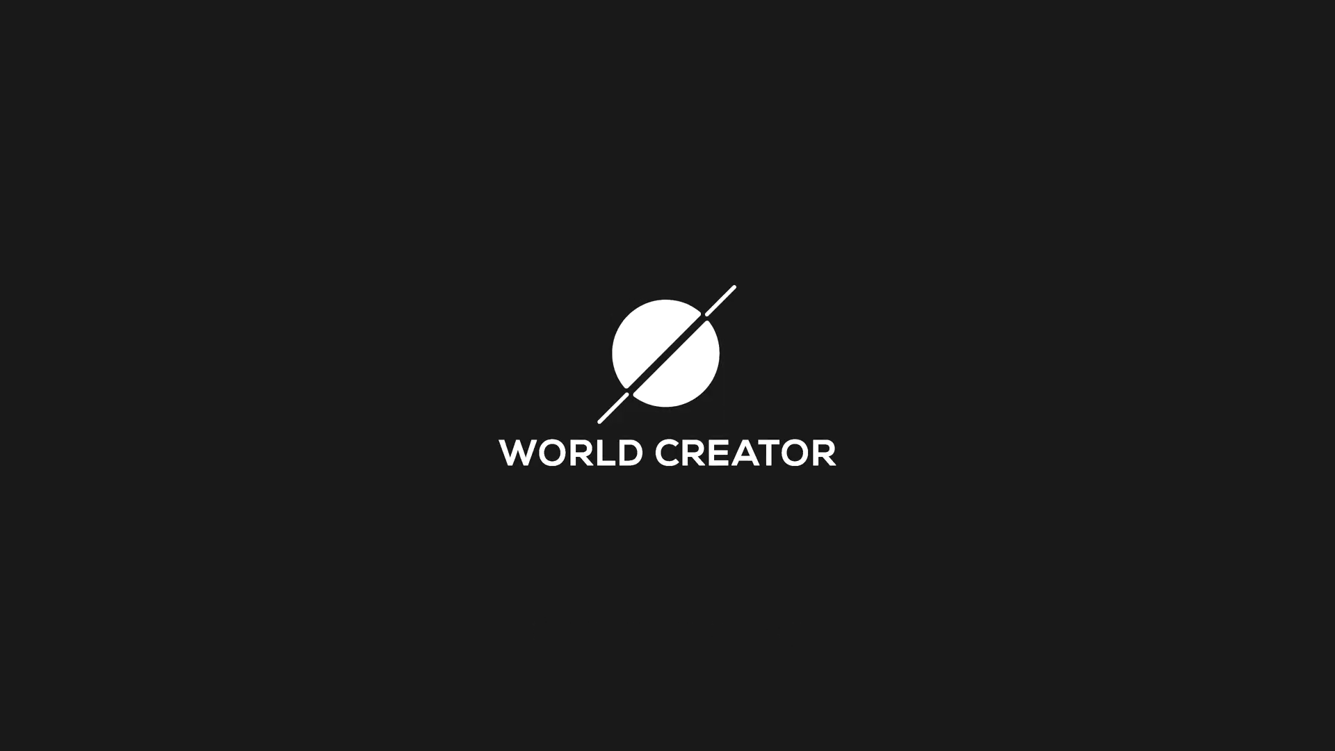
Dismiss the splash screen to reach the default project with its snowy terrain block.
{"action": "left_click", "coordinate": [1311, 108]}
{"action": "middle_click", "coordinate": [1311, 108]}
Create a custom base shape and browse the real-world map to a mountainous region.
{"action": "right_click", "coordinate": [1311, 108]}
{"action": "middle_click", "coordinate": [752, 336]}
{"action": "scroll", "scroll_direction": "up", "scroll_amount": 3}
{"action": "scroll", "scroll_direction": "down", "scroll_amount": 3}
{"action": "left_click", "coordinate": [1195, 282]}
{"action": "scroll", "scroll_direction": "up", "scroll_amount": 3}
{"action": "scroll", "scroll_direction": "down", "scroll_amount": 3}
{"action": "left_click", "coordinate": [1196, 261]}
{"action": "middle_click", "coordinate": [651, 272]}
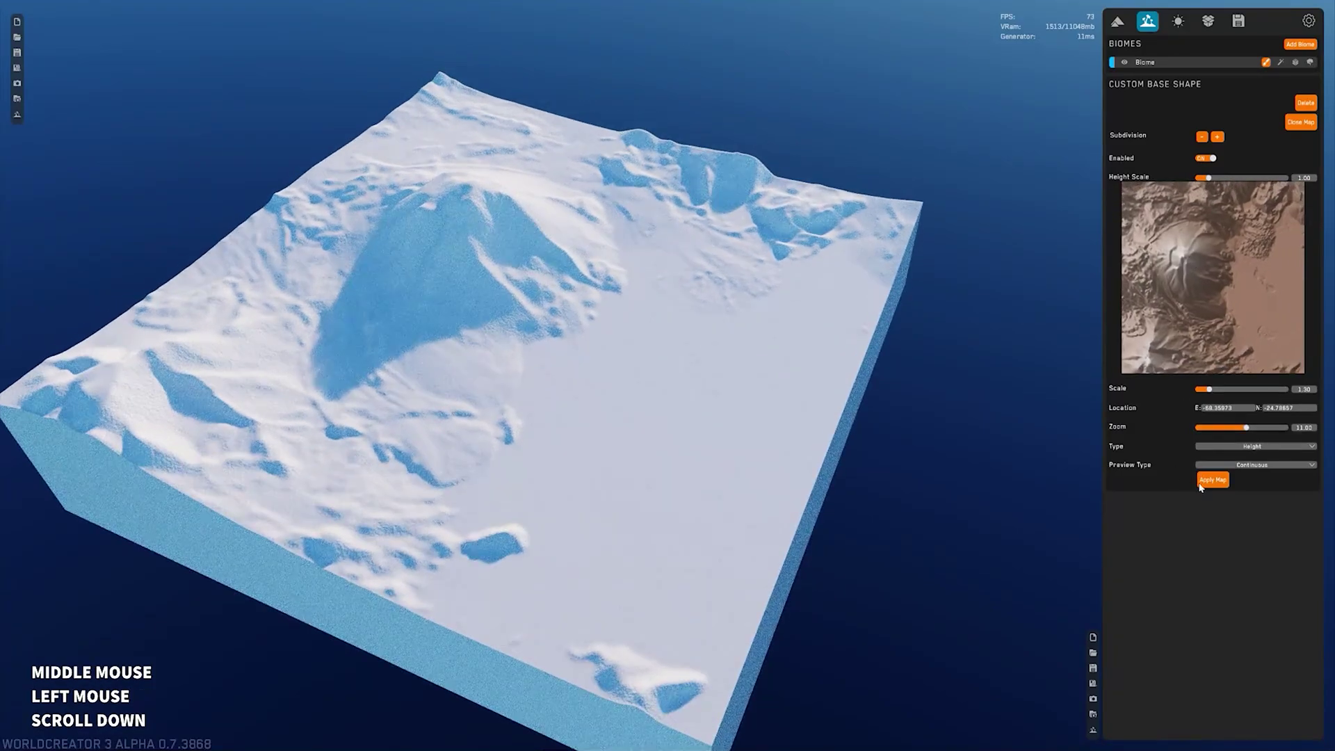
{"action": "right_click", "coordinate": [713, 386]}
{"action": "middle_click", "coordinate": [697, 381]}
{"action": "left_click", "coordinate": [1183, 265]}
{"action": "middle_click", "coordinate": [698, 244]}
{"action": "right_click", "coordinate": [678, 309]}
Apply the chosen map location so its height data sculpts the terrain.
{"action": "left_click", "coordinate": [861, 508]}
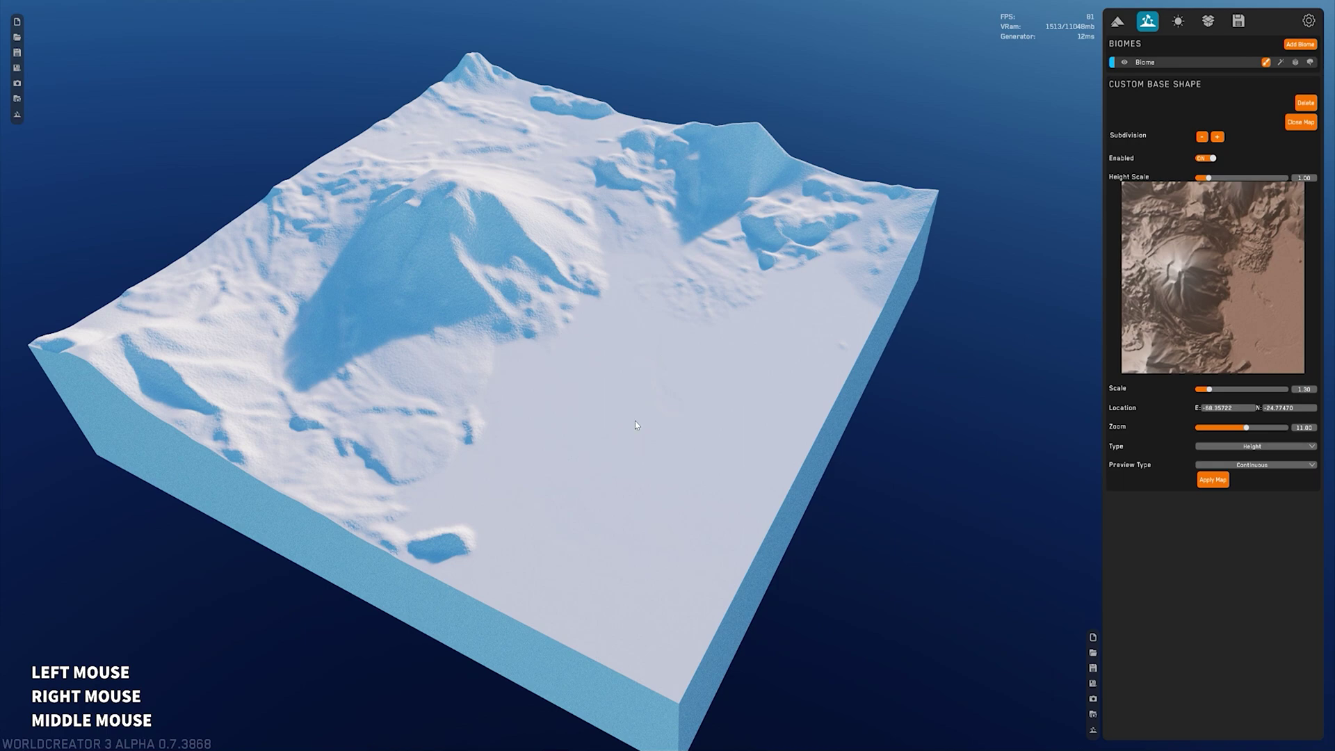
{"action": "right_click", "coordinate": [633, 421]}
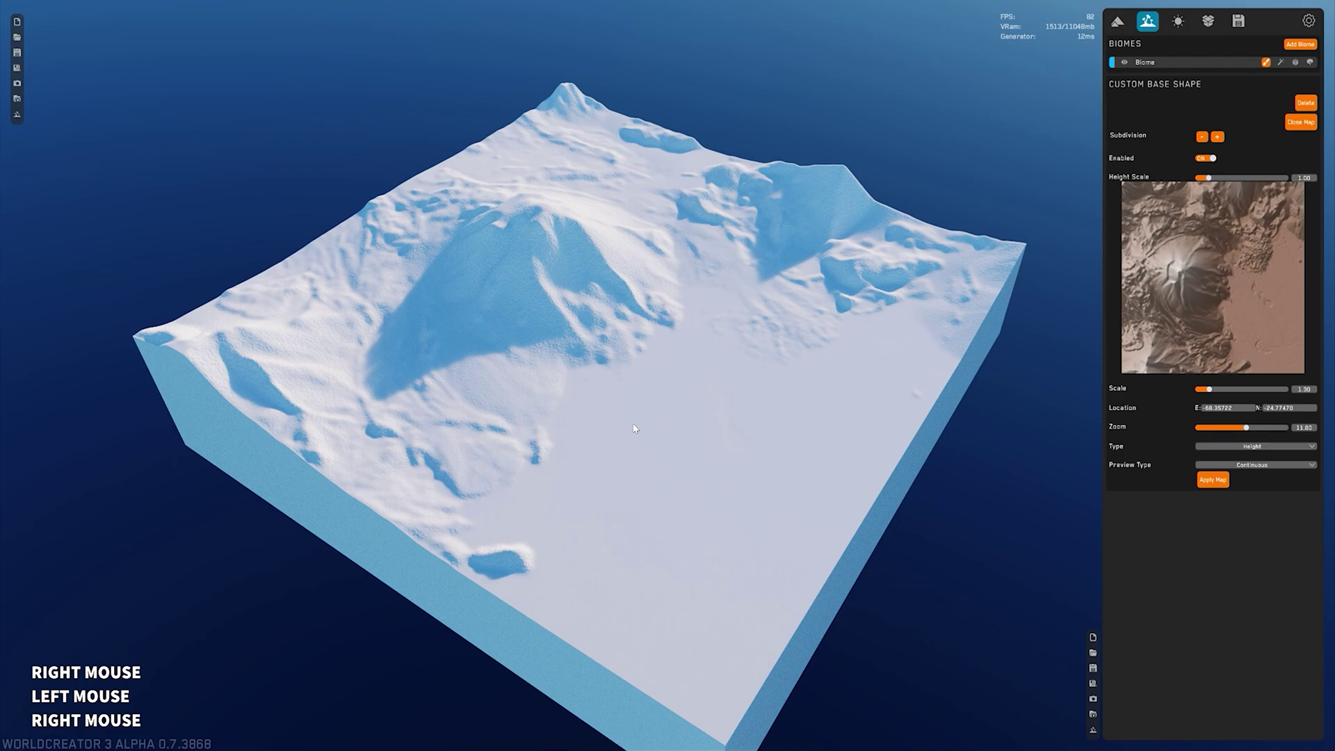
{"action": "middle_click", "coordinate": [578, 367]}
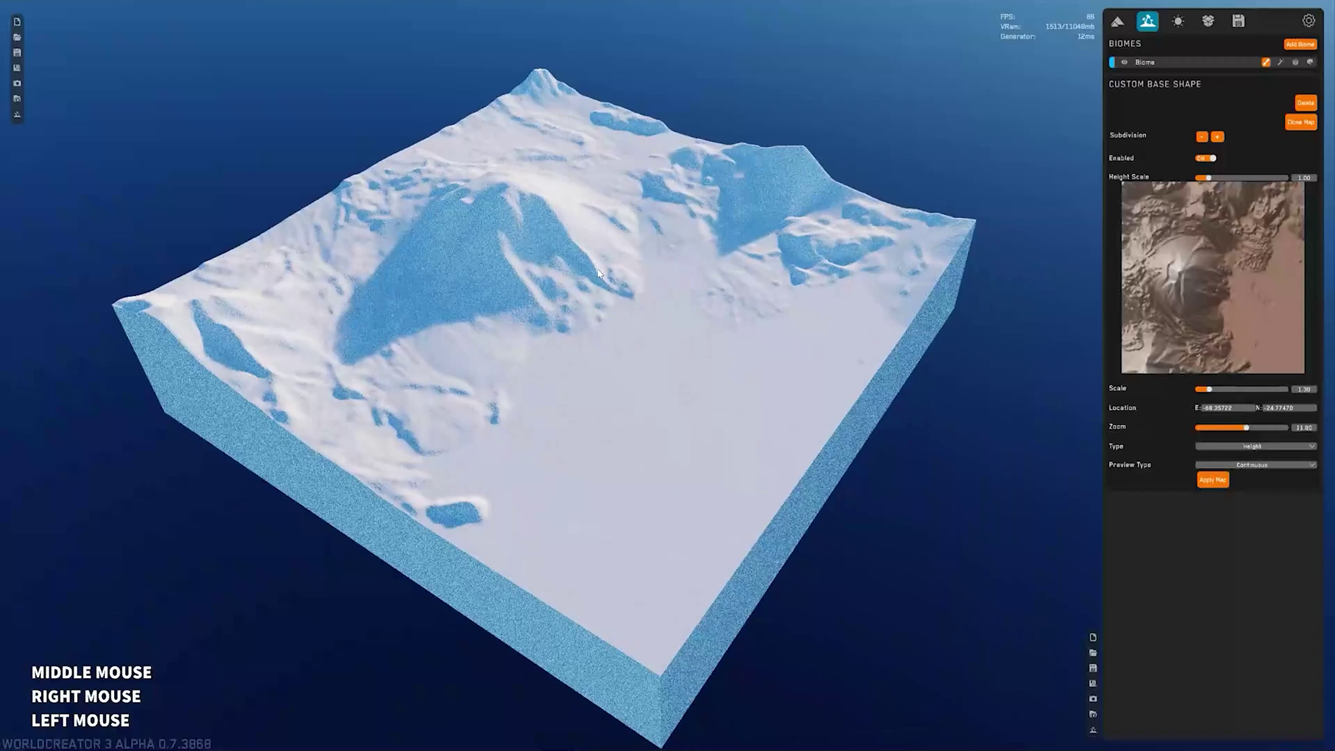
{"action": "scroll", "scroll_direction": "up", "scroll_amount": 3}
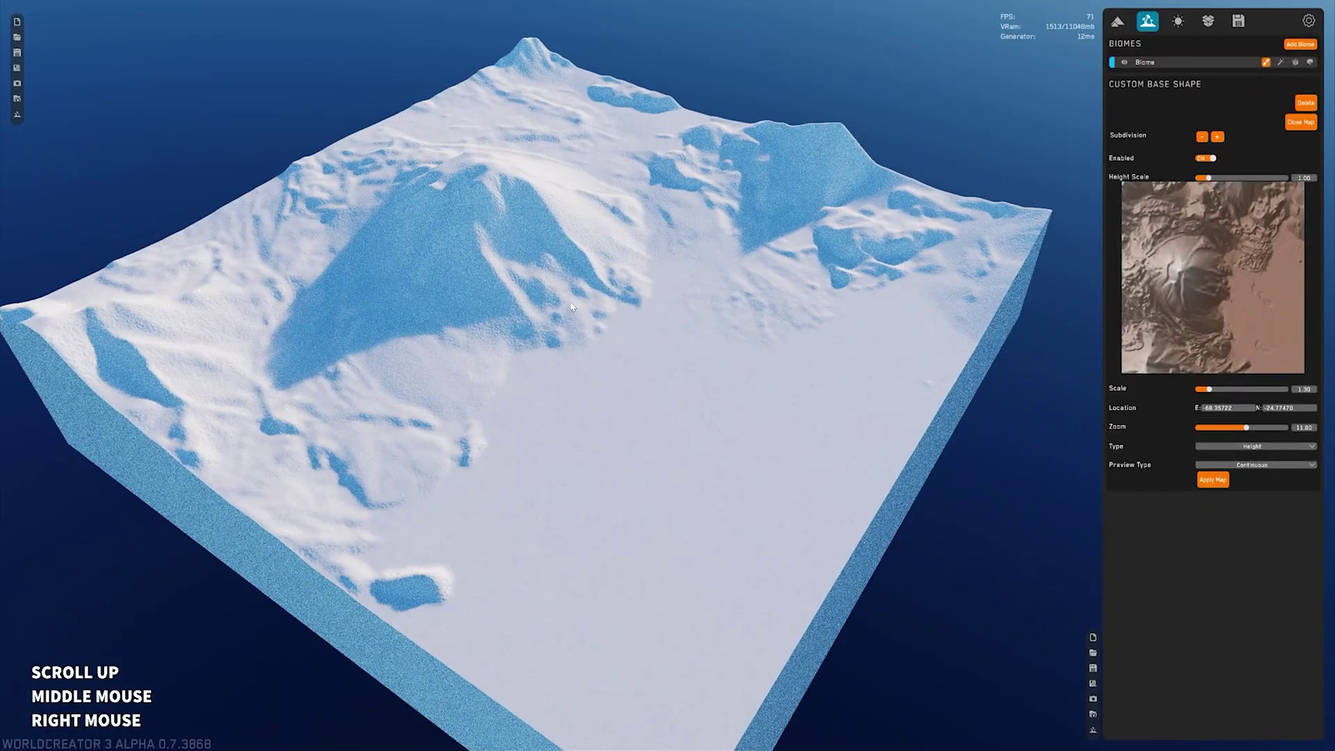
{"action": "right_click", "coordinate": [579, 305]}
{"action": "middle_click", "coordinate": [586, 311]}
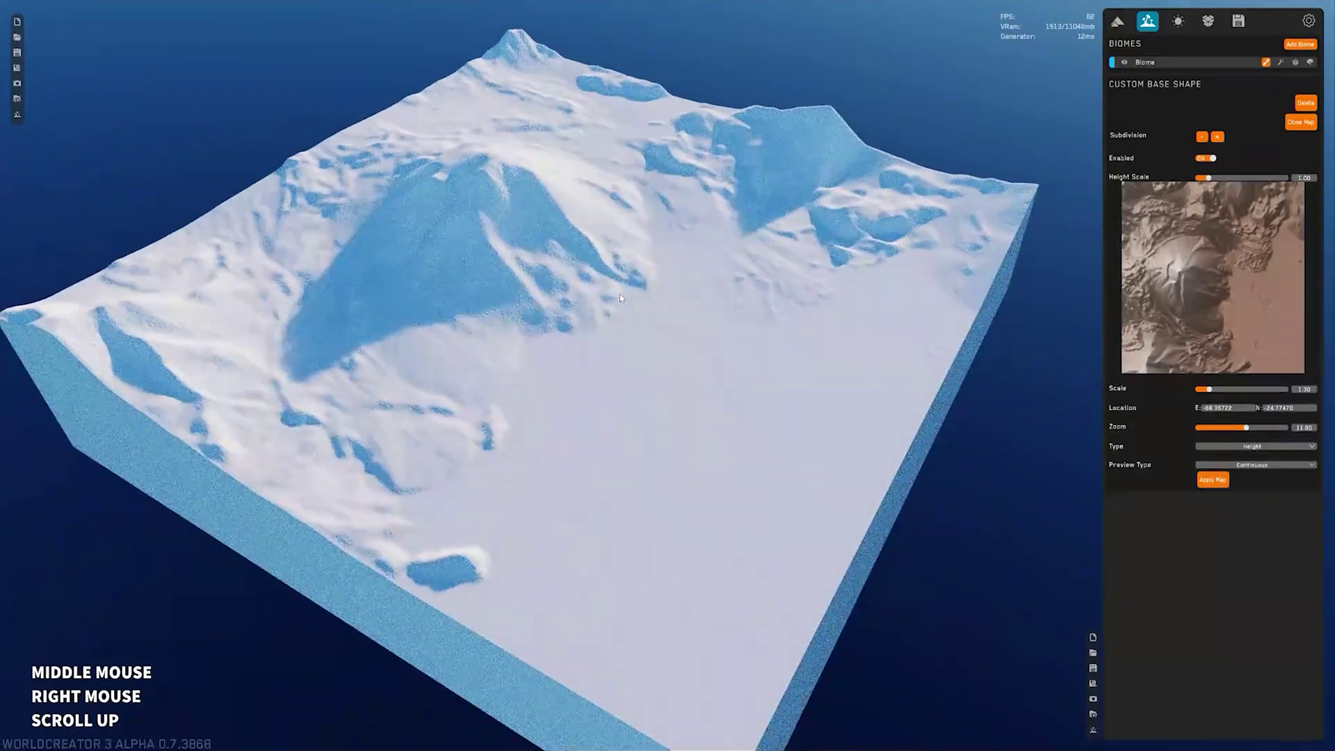
{"action": "left_click", "coordinate": [1198, 294]}
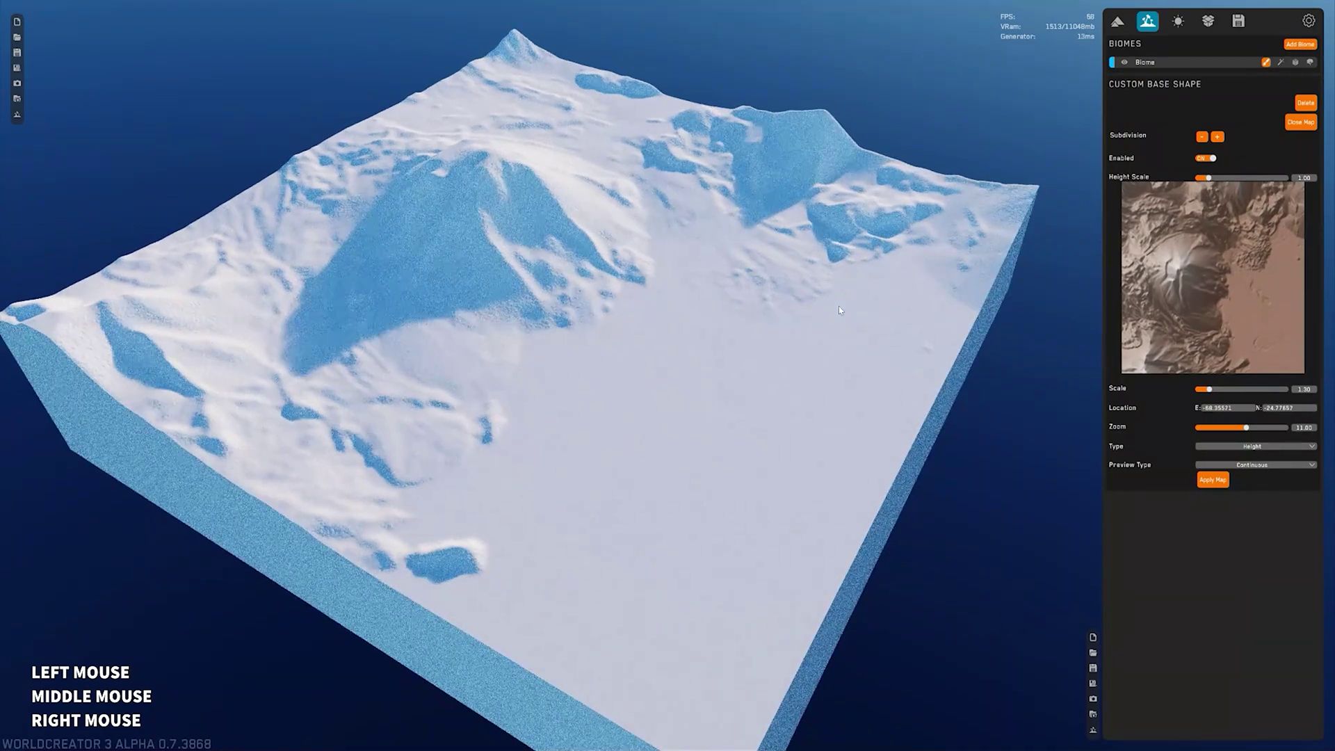
Inspect the sculpted mountain relief on the snowy terrain at map scale 1.30.
{"action": "middle_click", "coordinate": [729, 332]}
{"action": "right_click", "coordinate": [701, 335]}
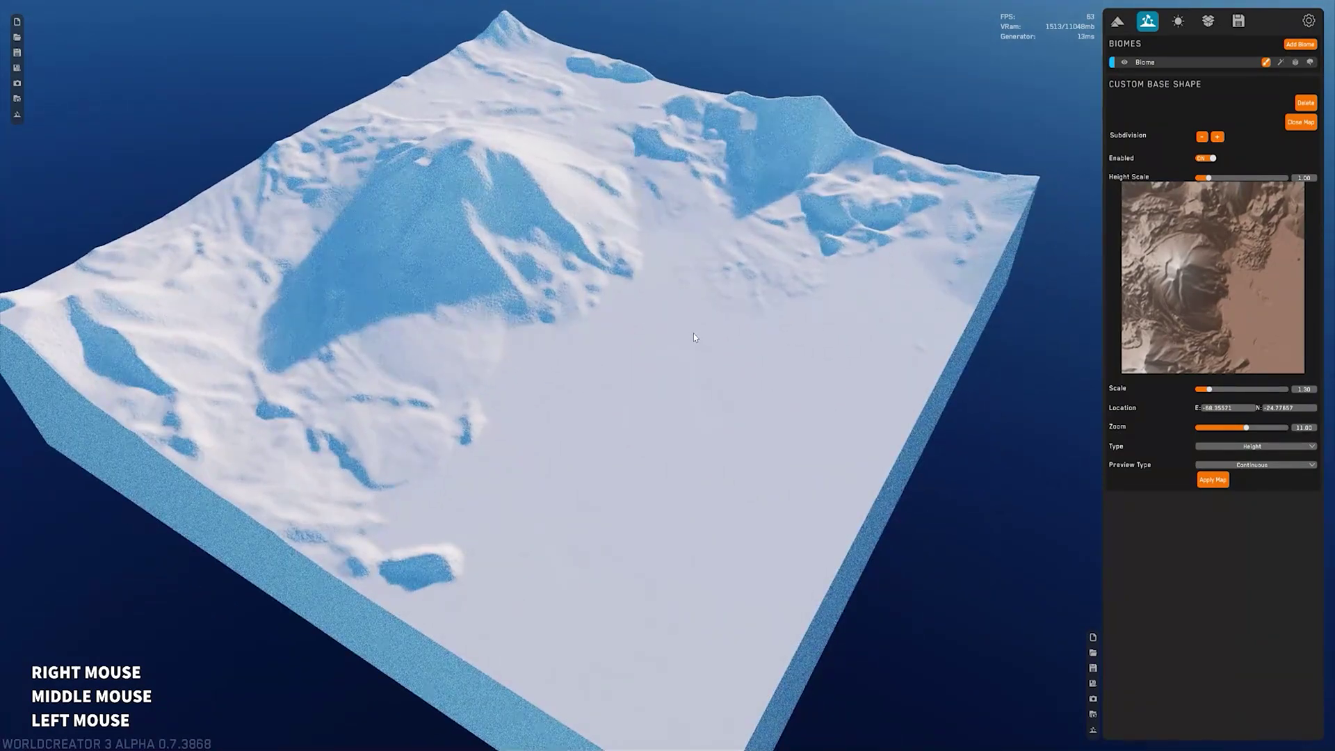
{"action": "middle_click", "coordinate": [691, 224]}
{"action": "right_click", "coordinate": [686, 274]}
{"action": "middle_click", "coordinate": [681, 284]}
{"action": "right_click", "coordinate": [674, 302]}
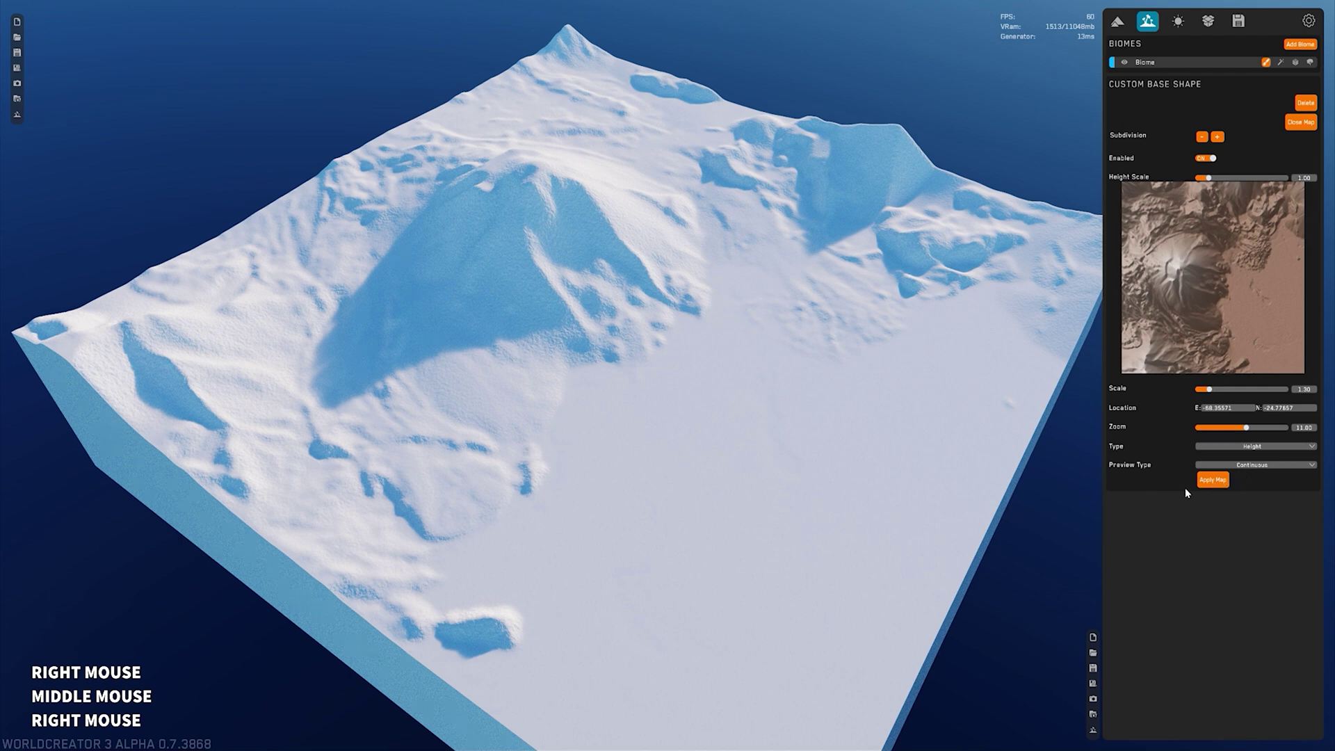
Enable the satellite image texture so the terrain shows reddish mountains and a white salt flat.
{"action": "left_click", "coordinate": [574, 287]}
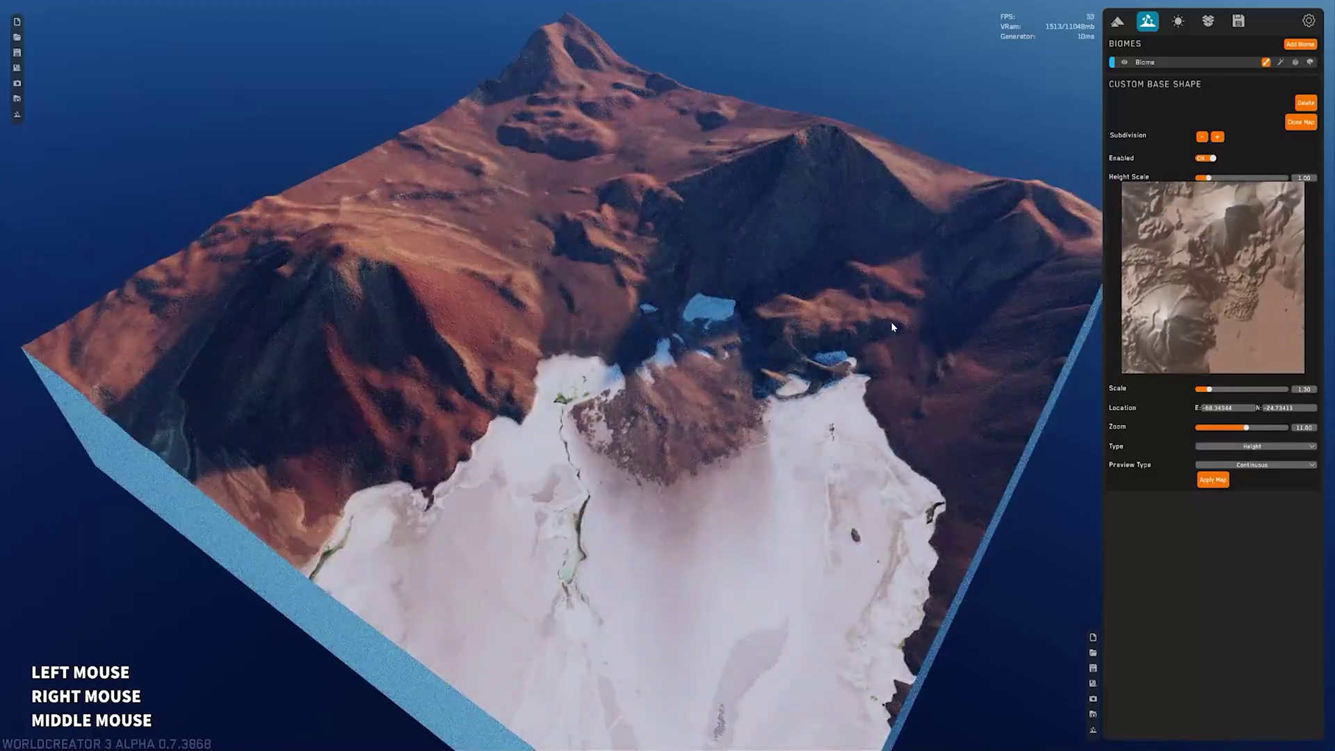
Shift the map Location coordinates slightly and reapply so the peak sits beside the salt flat.
{"action": "left_click", "coordinate": [604, 294]}
{"action": "right_click", "coordinate": [604, 294]}
{"action": "left_click", "coordinate": [1175, 304]}
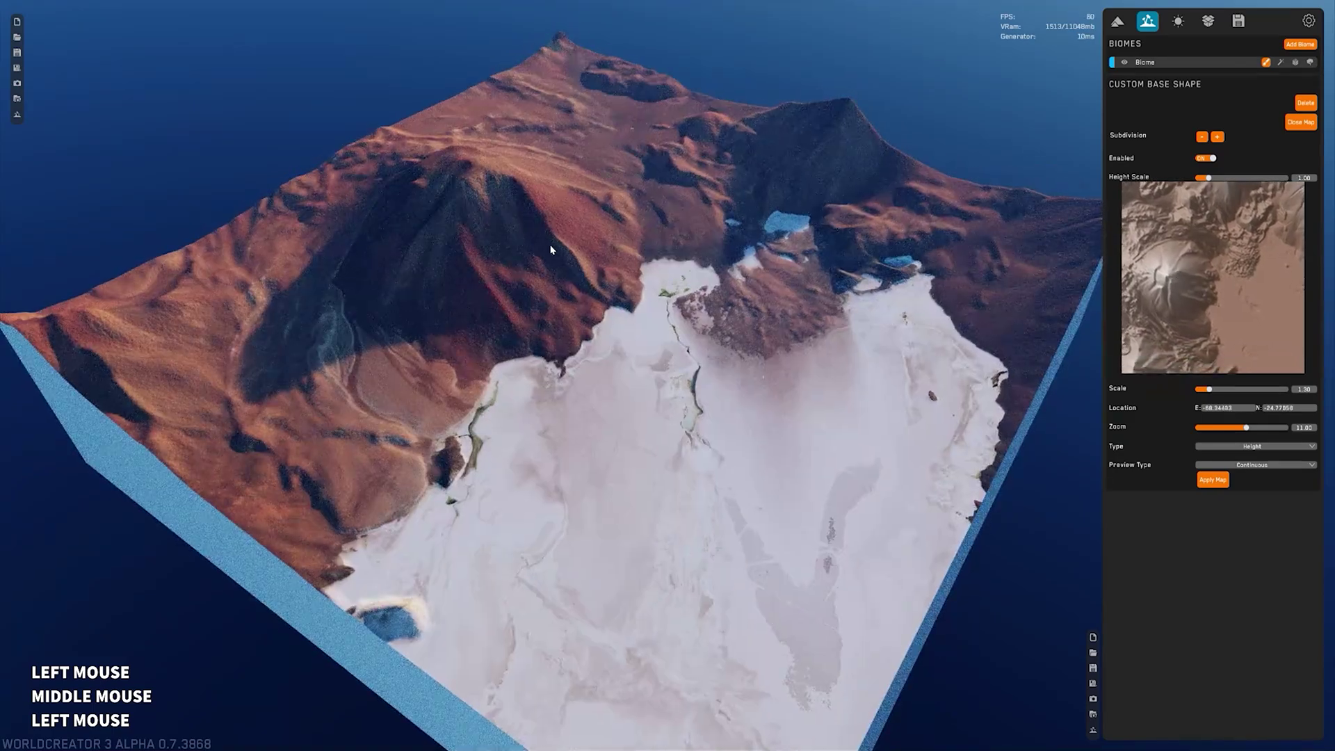
{"action": "middle_click", "coordinate": [560, 251]}
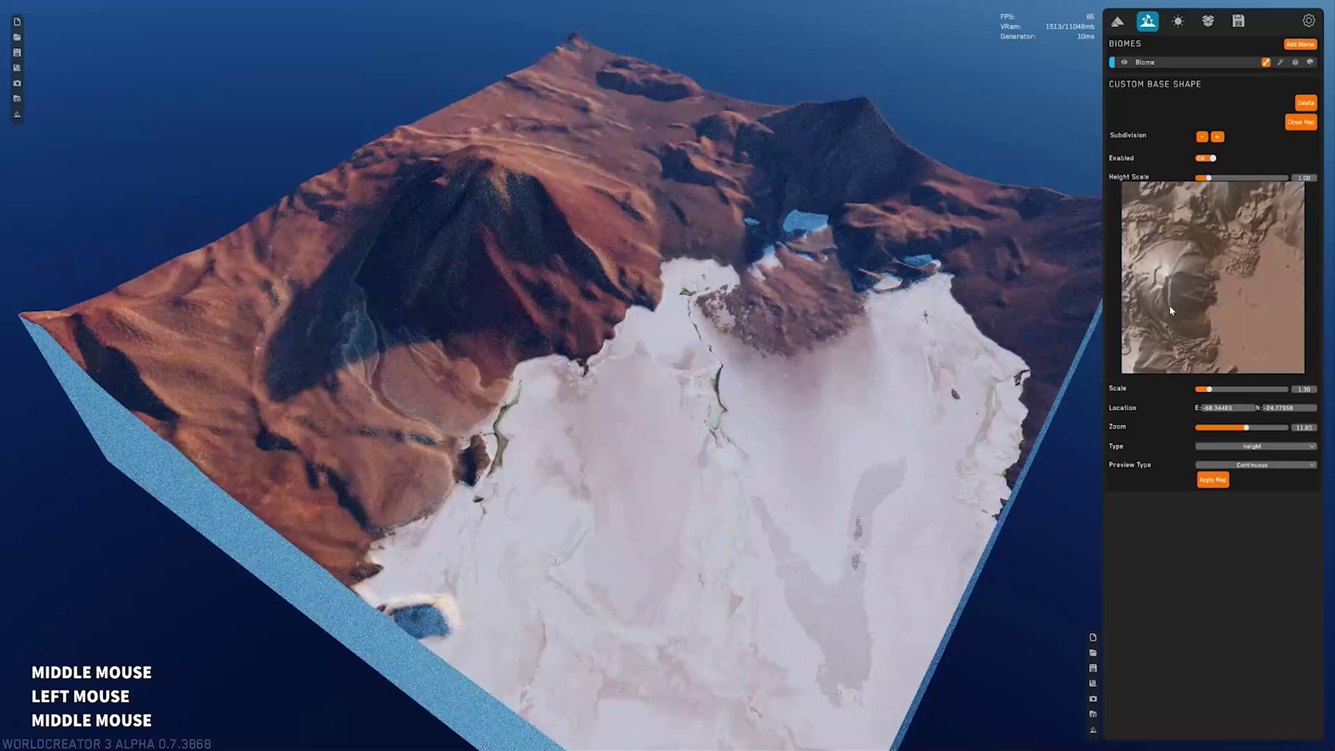
{"action": "left_click", "coordinate": [1180, 293]}
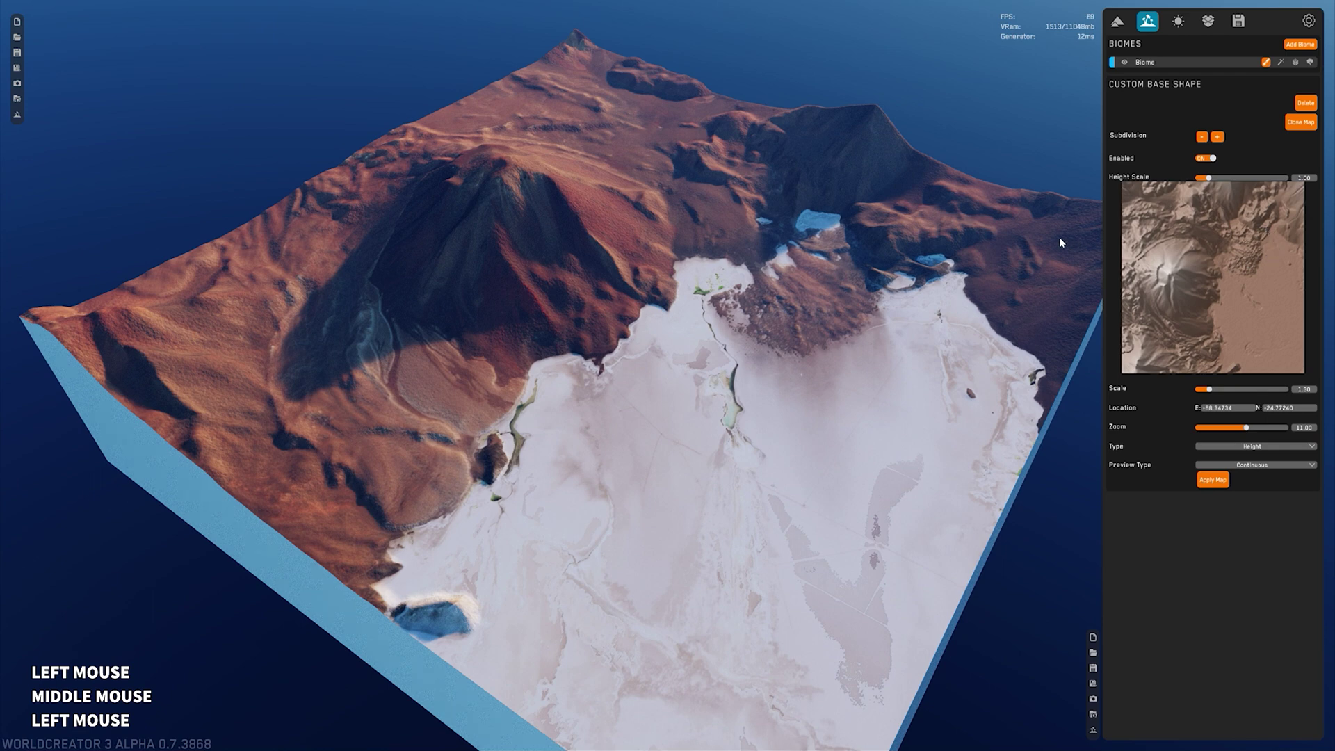
{"action": "middle_click", "coordinate": [530, 249]}
{"action": "right_click", "coordinate": [807, 420]}
{"action": "middle_click", "coordinate": [802, 363]}
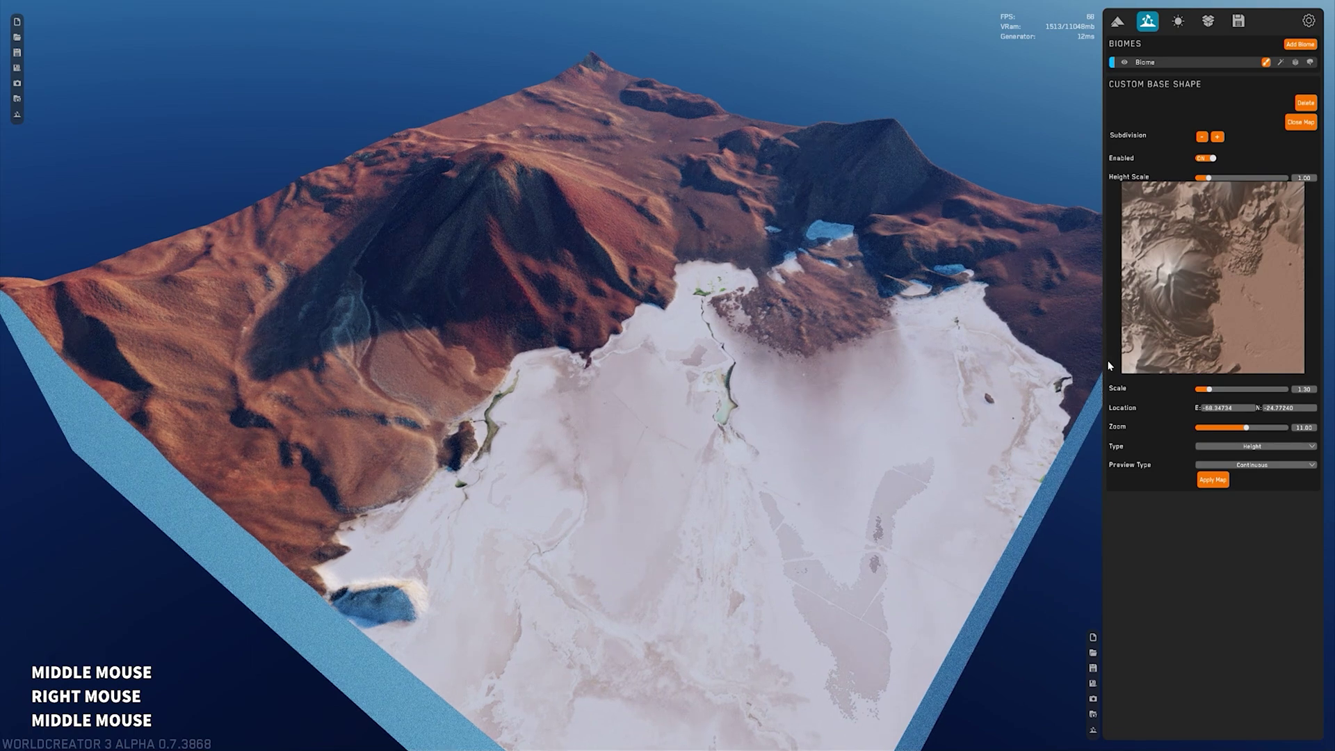
Reveal the biome's Materials section in the settings panel.
{"action": "left_click", "coordinate": [1300, 68]}
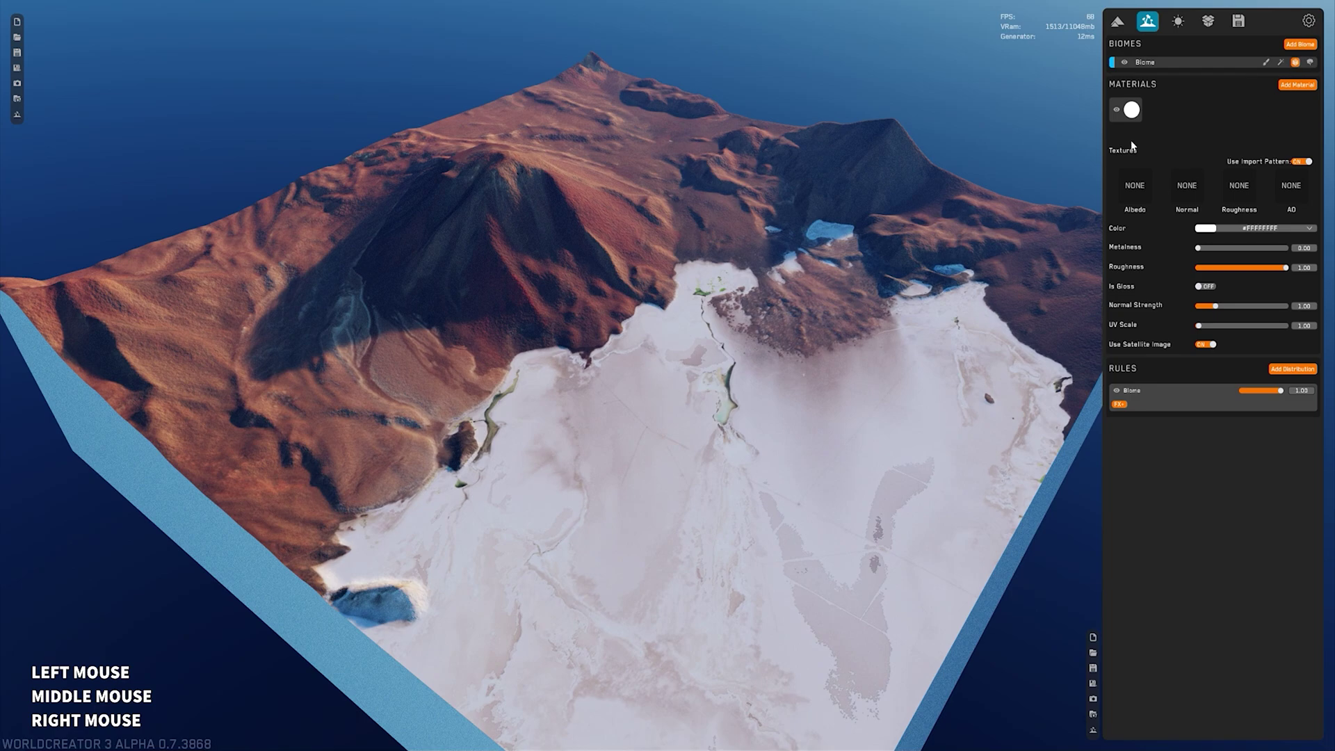
{"action": "middle_click", "coordinate": [793, 296]}
{"action": "left_click", "coordinate": [793, 296]}
{"action": "right_click", "coordinate": [787, 348]}
{"action": "middle_click", "coordinate": [751, 325]}
{"action": "right_click", "coordinate": [751, 325]}
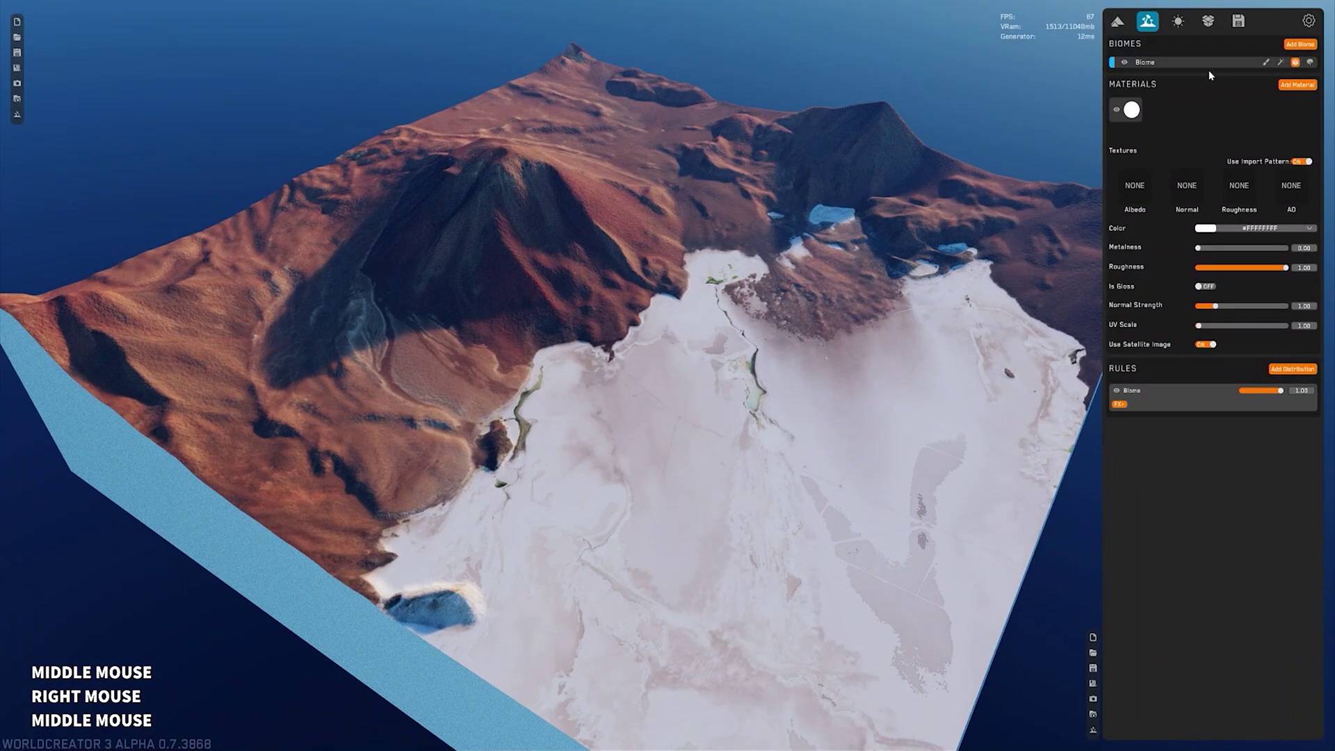
{"action": "left_click", "coordinate": [1305, 87]}
{"action": "middle_click", "coordinate": [963, 205]}
Add a second, plain white material with the satellite image option off.
{"action": "left_click", "coordinate": [964, 205]}
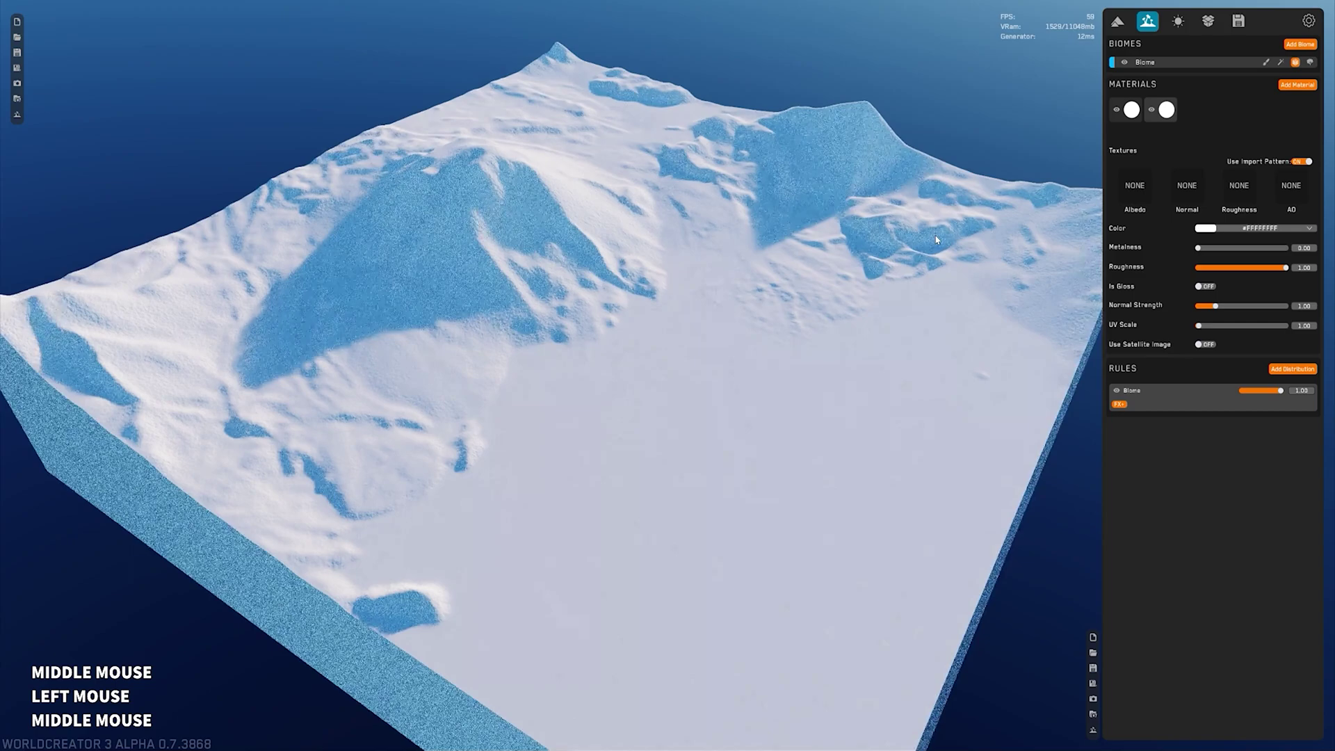
{"action": "right_click", "coordinate": [924, 237]}
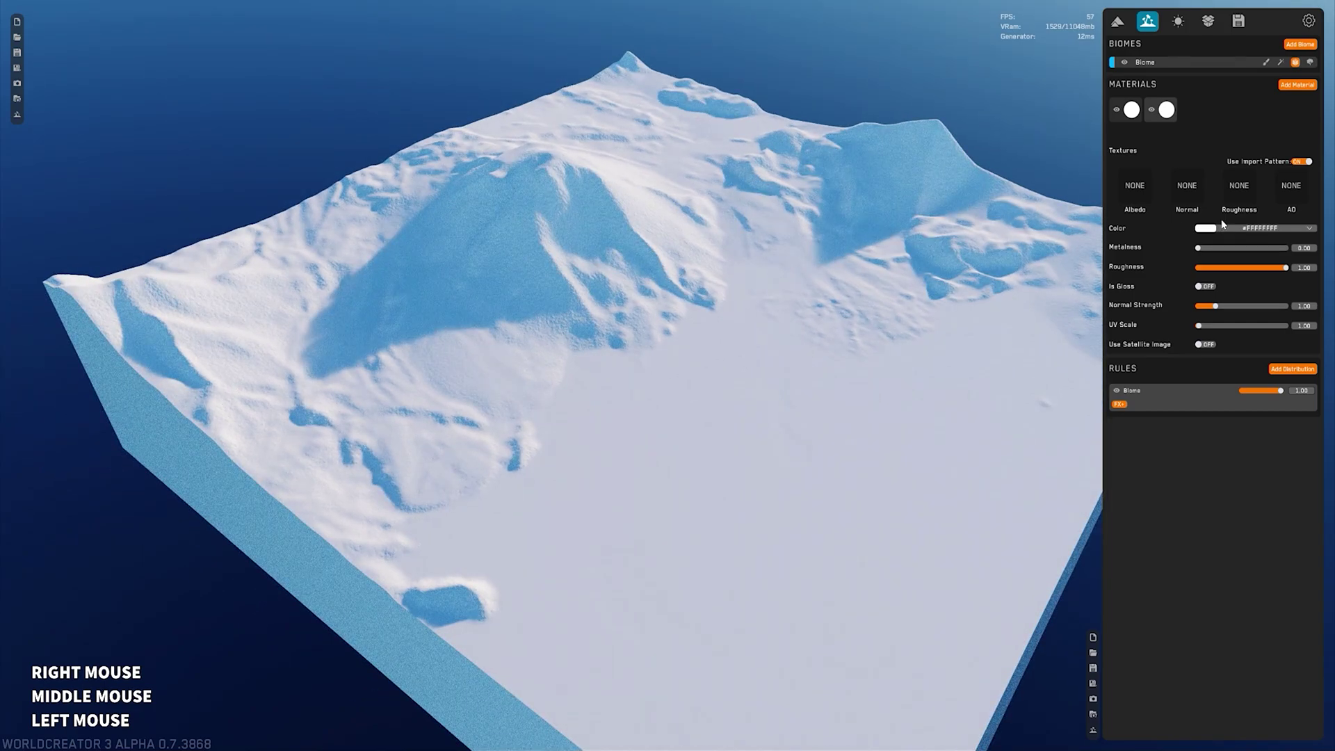
{"action": "right_click", "coordinate": [1155, 111]}
{"action": "middle_click", "coordinate": [1156, 111]}
{"action": "left_click", "coordinate": [843, 362]}
{"action": "right_click", "coordinate": [844, 362]}
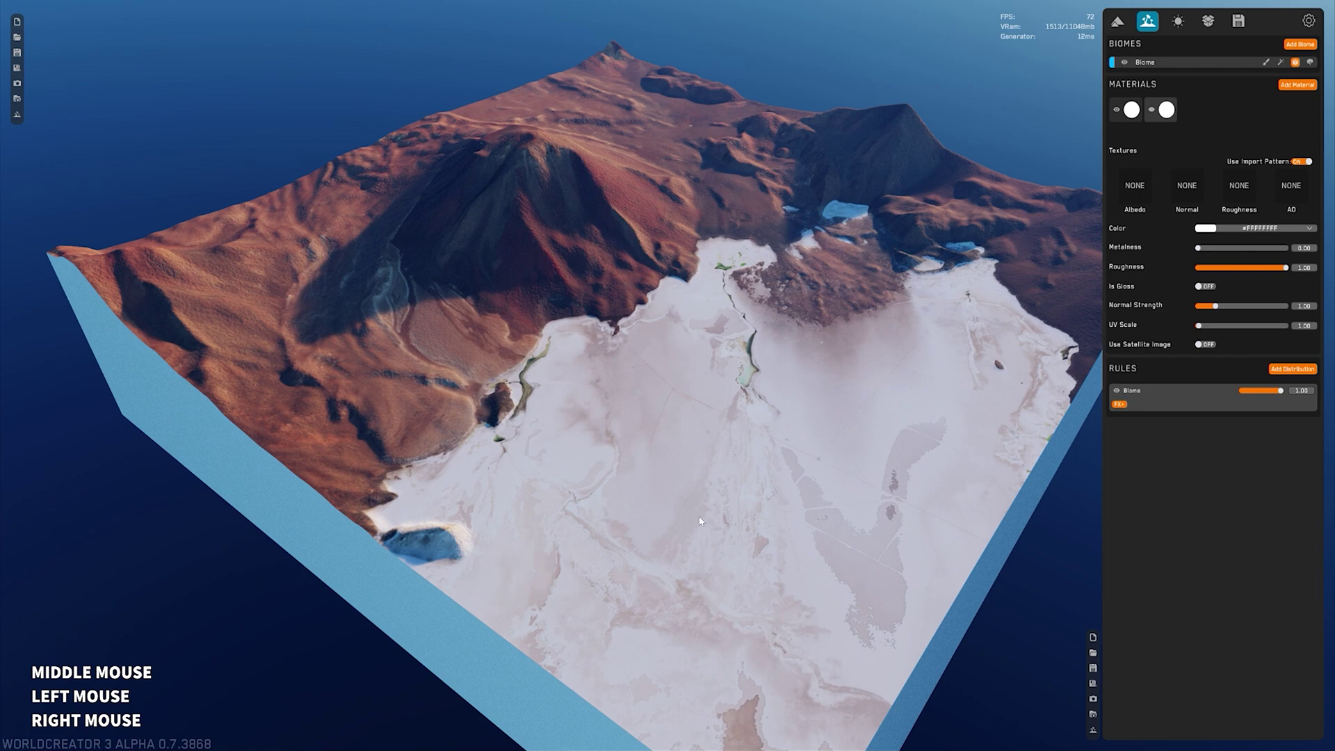
Set the new material's Color to dark green #FF1E4711 and review the green terrain.
{"action": "left_click", "coordinate": [1152, 112]}
{"action": "middle_click", "coordinate": [1152, 113]}
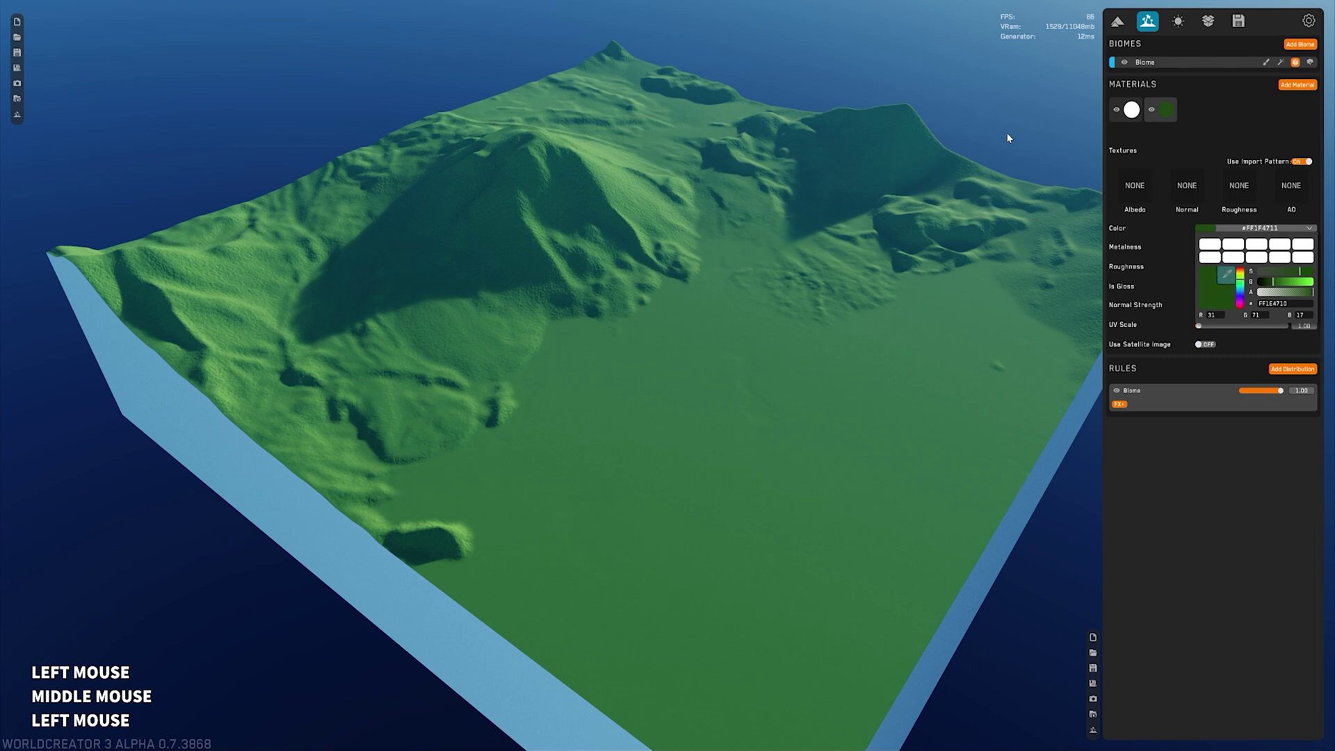
{"action": "middle_click", "coordinate": [773, 320]}
{"action": "scroll", "scroll_direction": "up", "scroll_amount": 3}
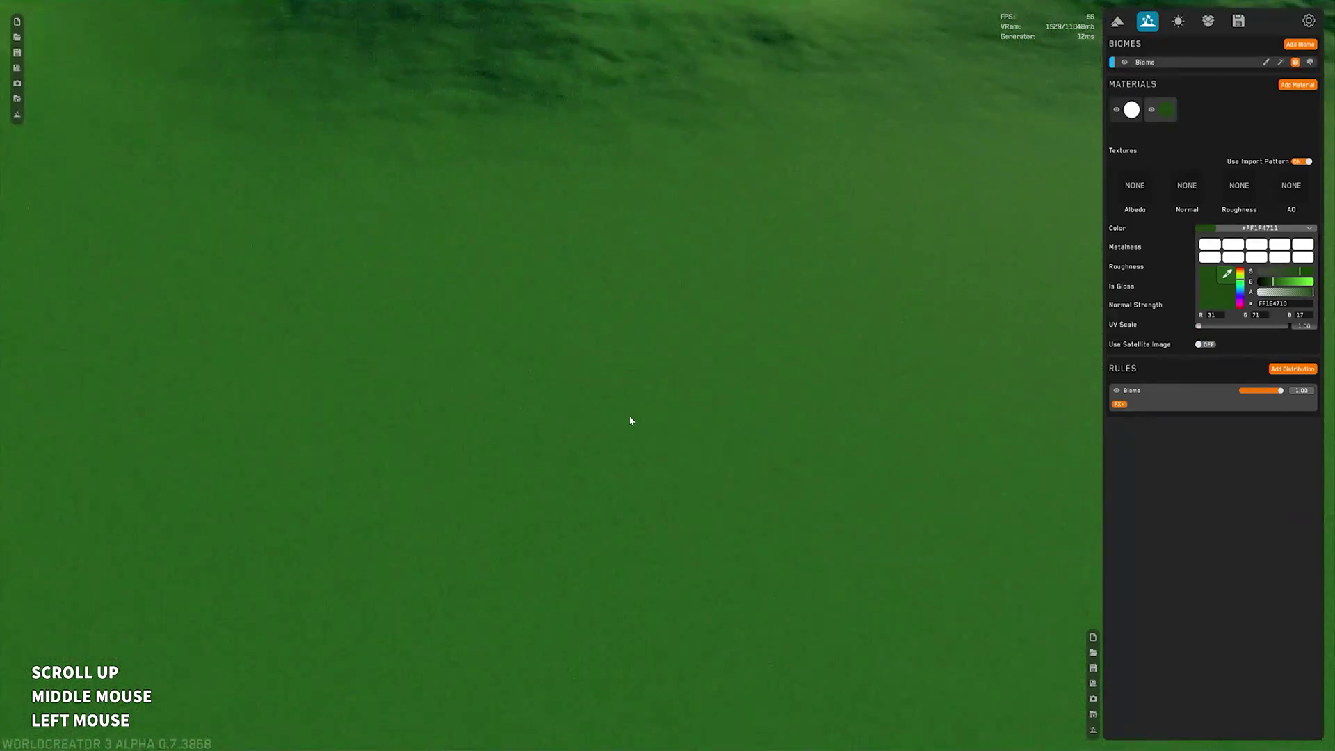
{"action": "scroll", "scroll_direction": "down", "scroll_amount": 3}
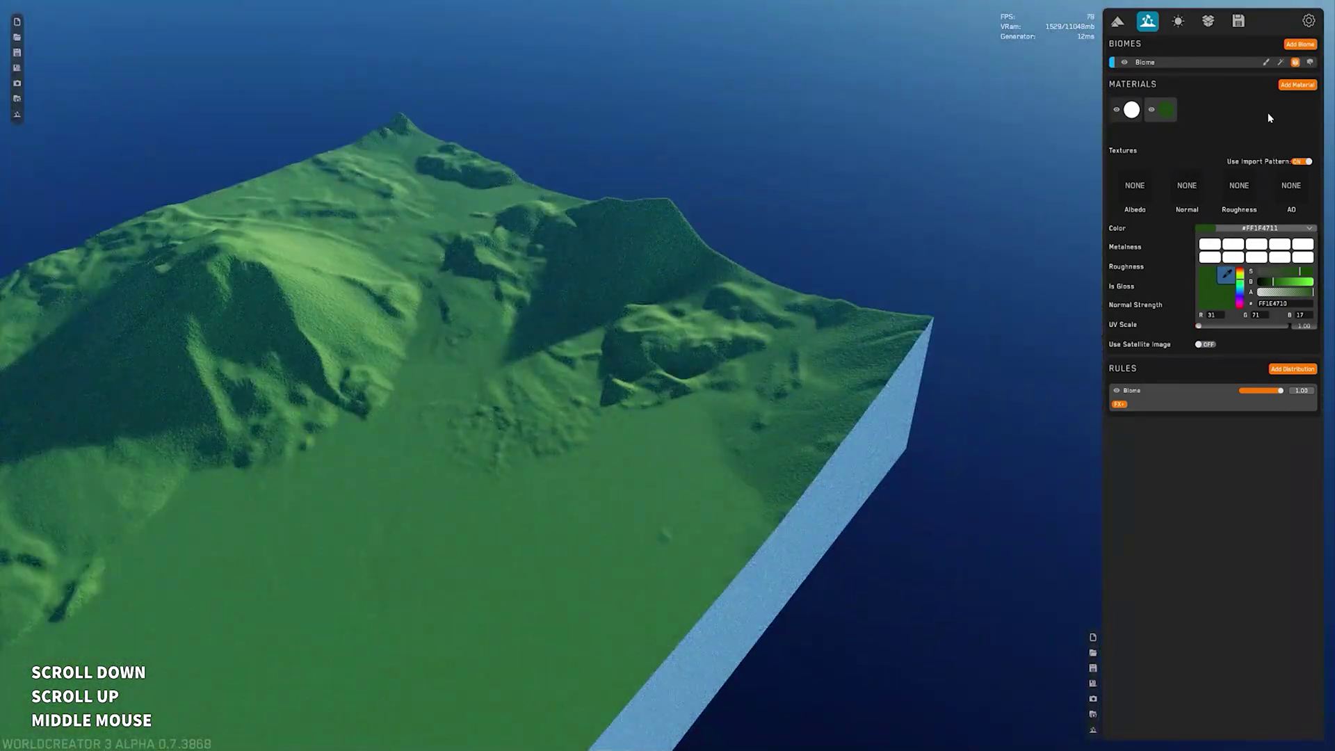
{"action": "middle_click", "coordinate": [863, 205]}
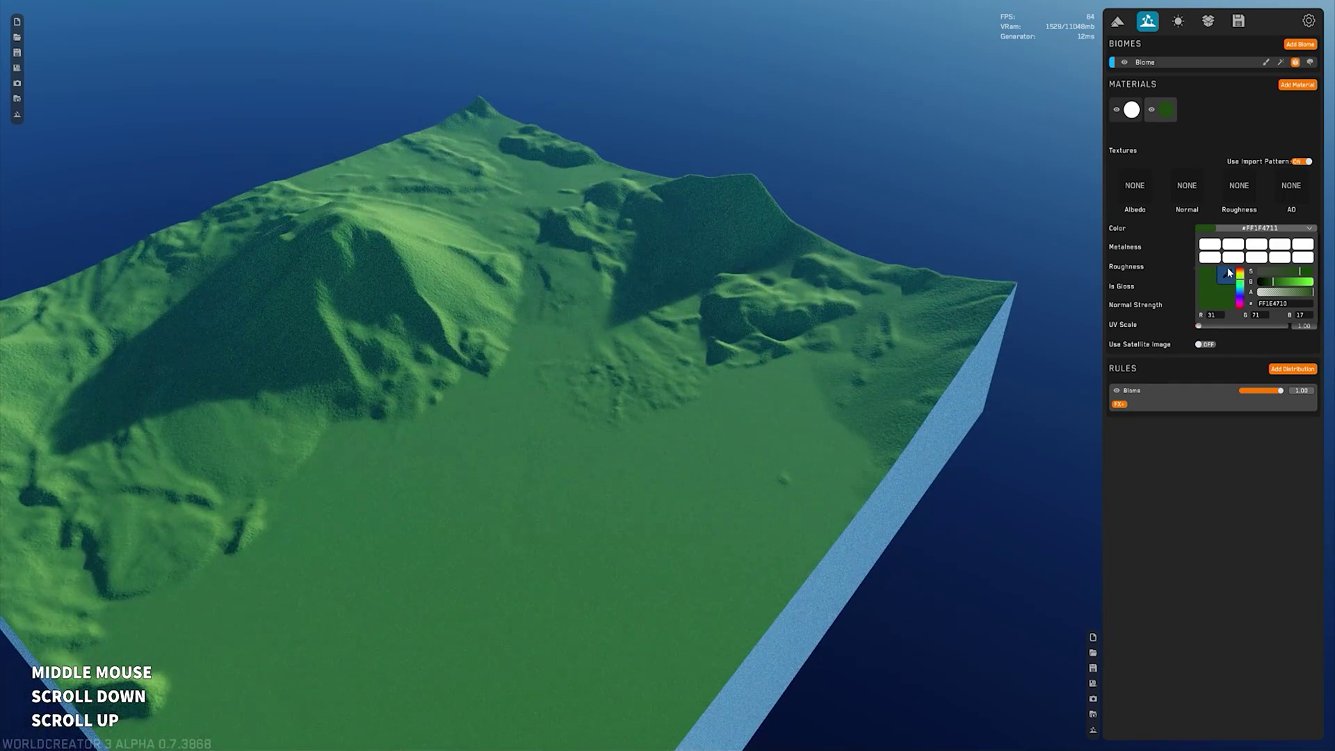
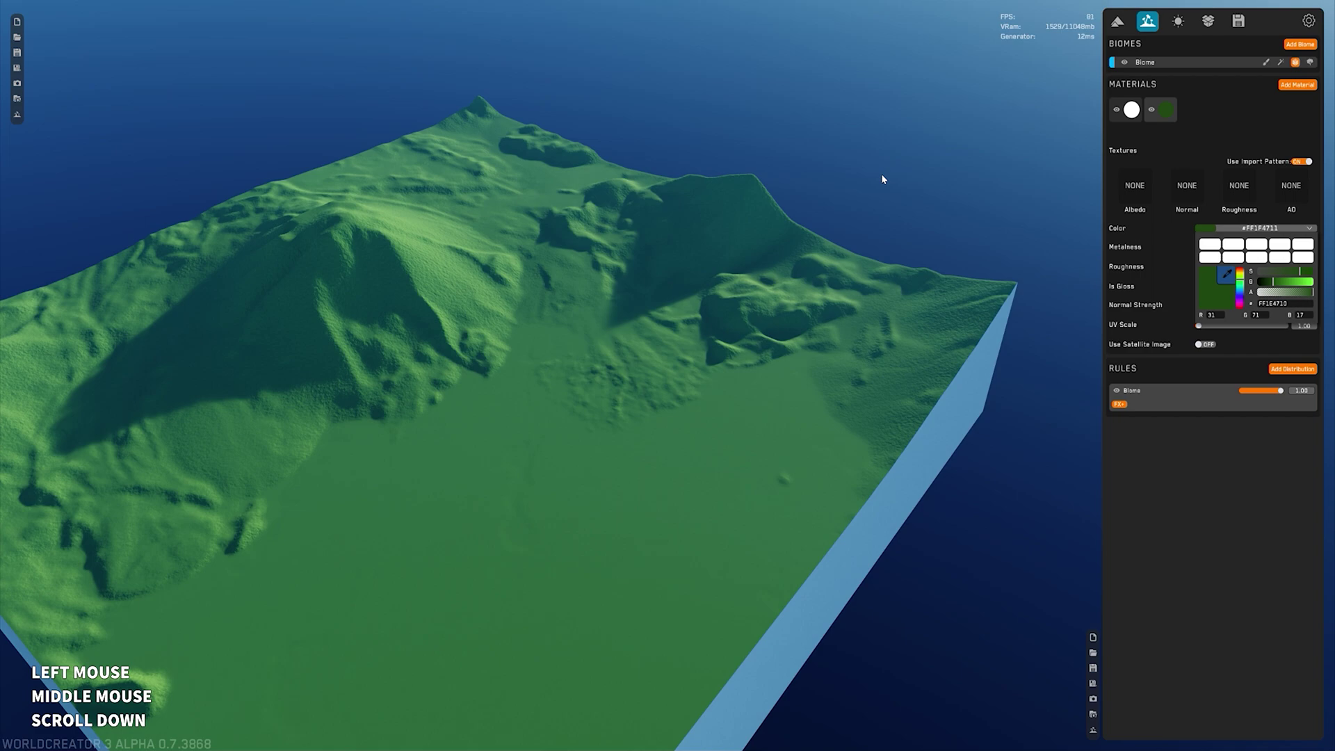
{"action": "middle_click", "coordinate": [972, 185]}
{"action": "left_click", "coordinate": [972, 185]}
{"action": "right_click", "coordinate": [776, 315]}
{"action": "middle_click", "coordinate": [627, 285]}
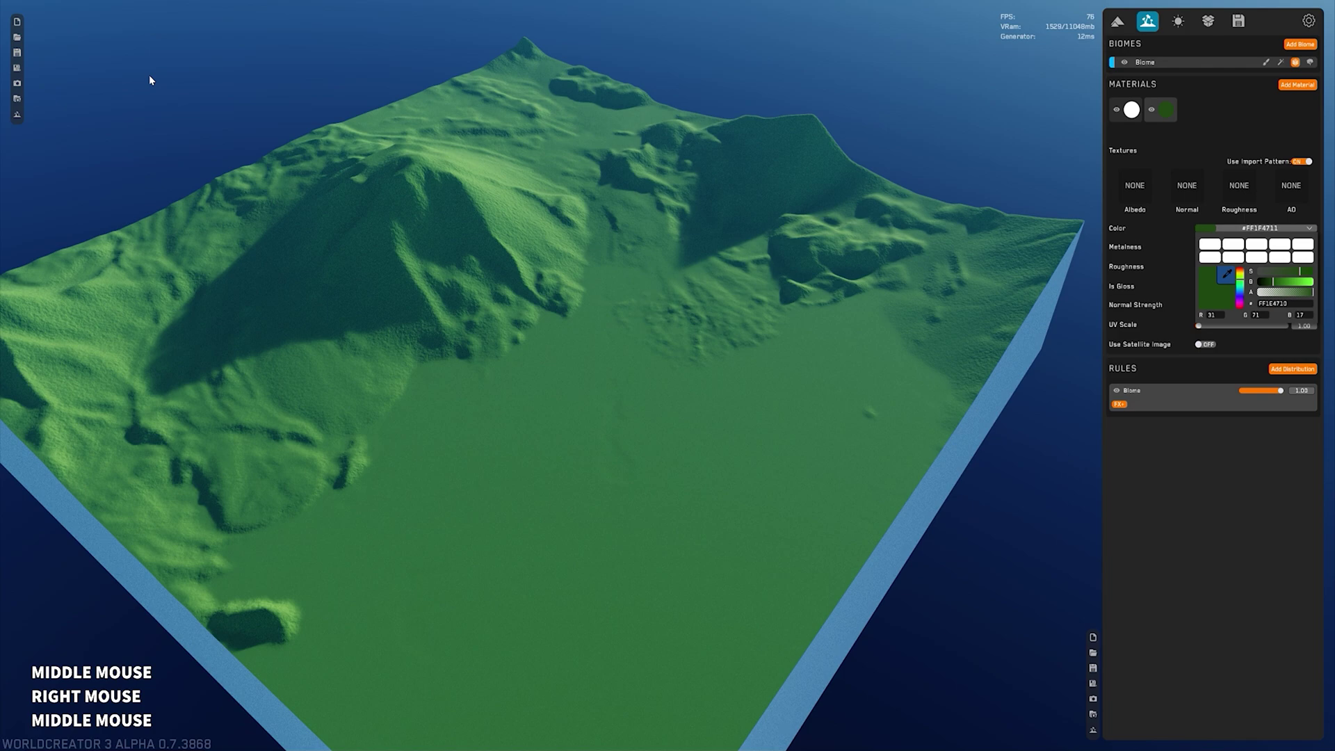
Retune the material colour through blue shades to forest green #FF205C0B.
{"action": "key", "text": "space"}
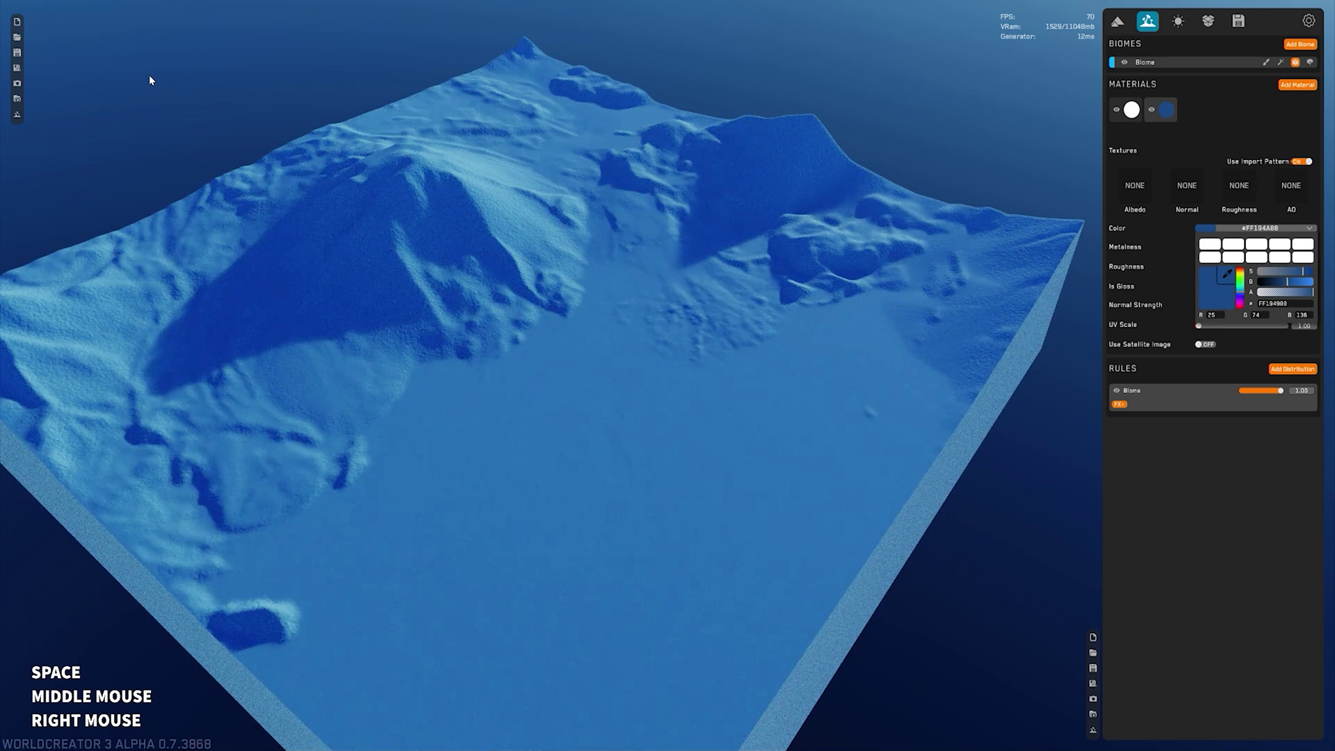
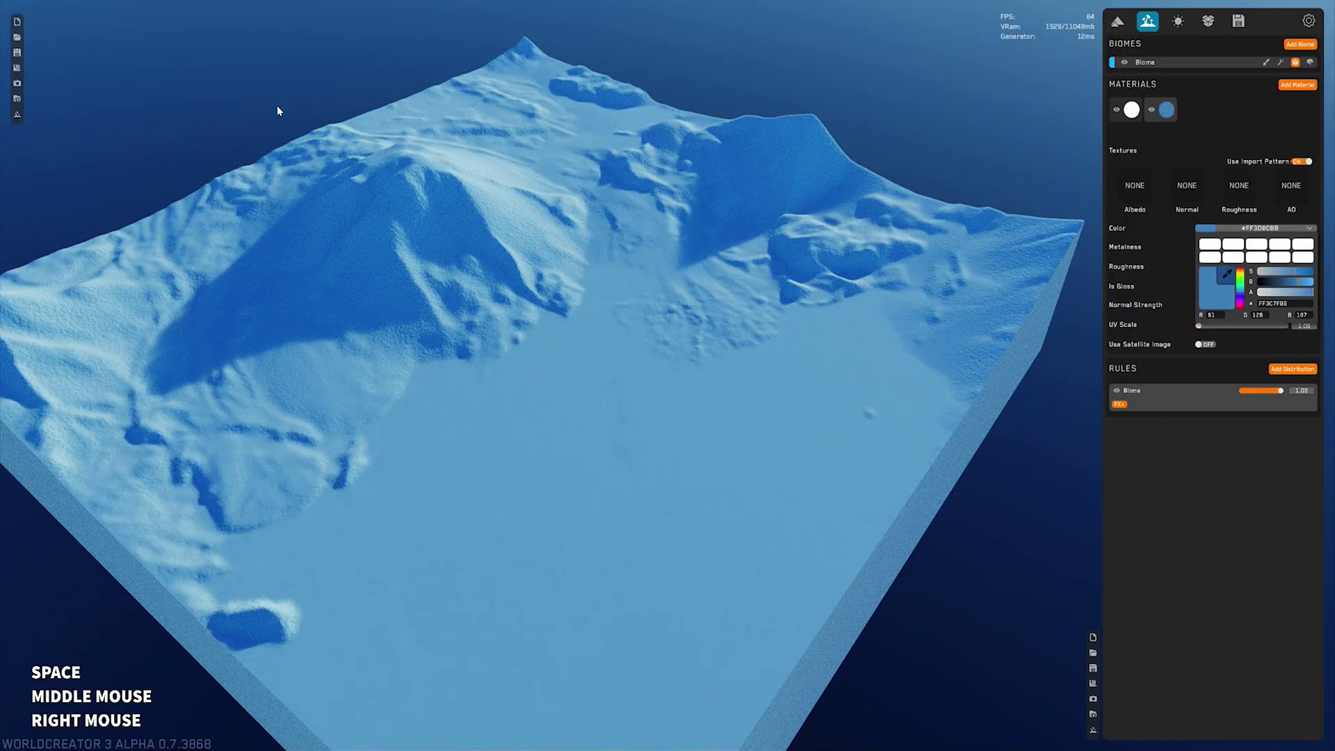
{"action": "middle_click", "coordinate": [1017, 124]}
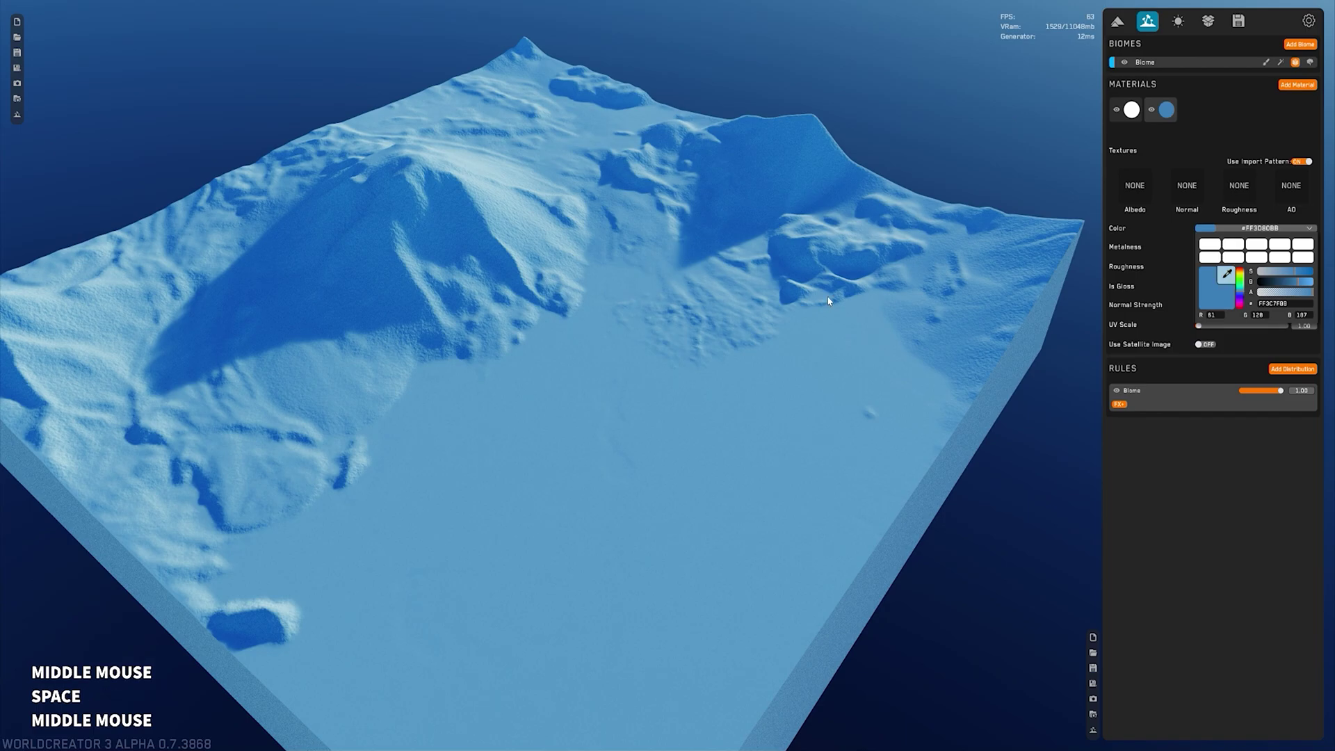
{"action": "left_click", "coordinate": [1248, 283]}
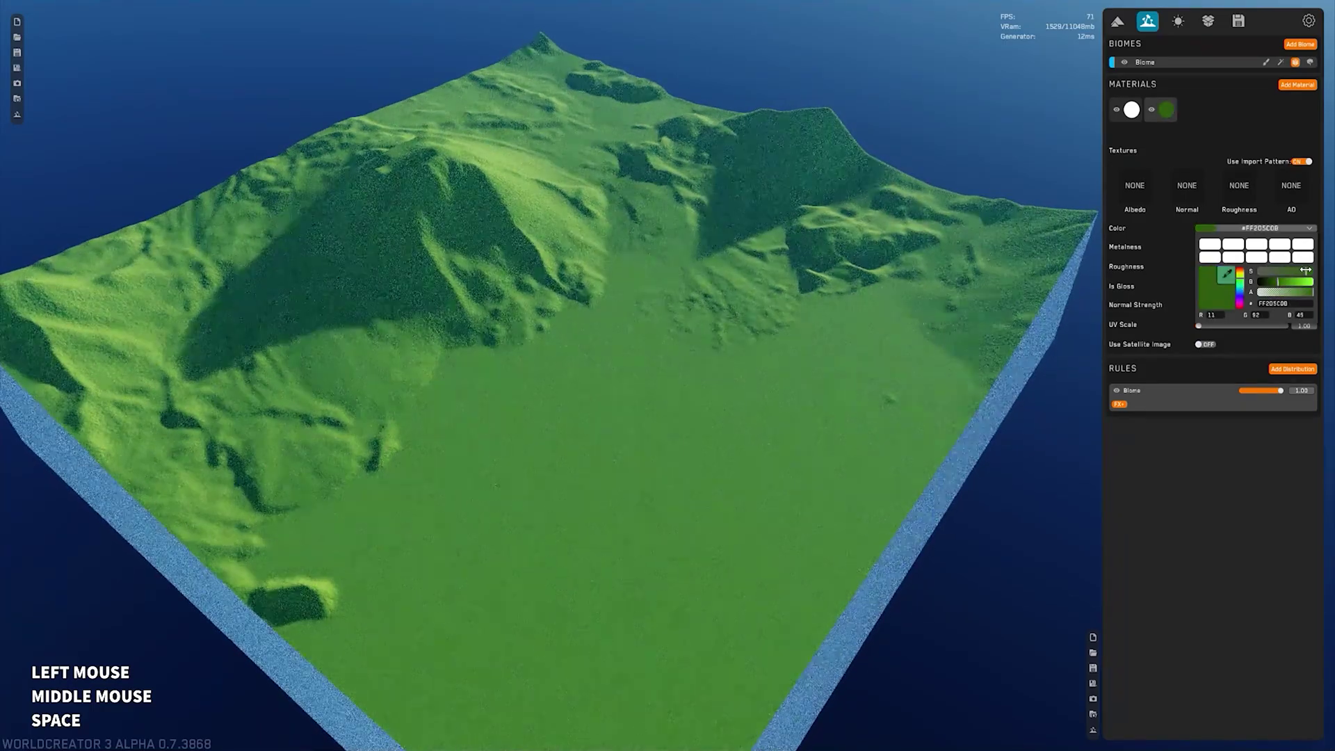
{"action": "middle_click", "coordinate": [849, 334]}
{"action": "left_click", "coordinate": [849, 333]}
{"action": "right_click", "coordinate": [864, 358]}
{"action": "middle_click", "coordinate": [801, 273]}
{"action": "right_click", "coordinate": [801, 273]}
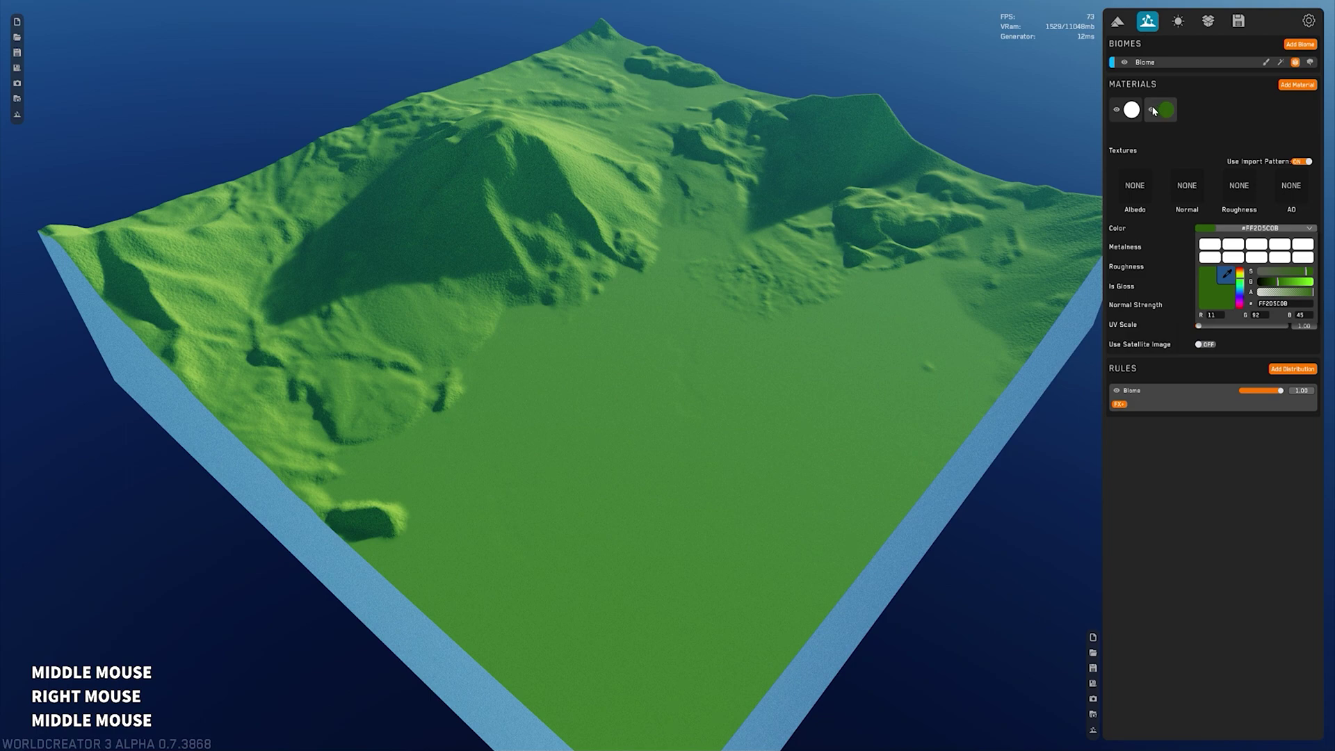
{"action": "left_click", "coordinate": [1156, 111]}
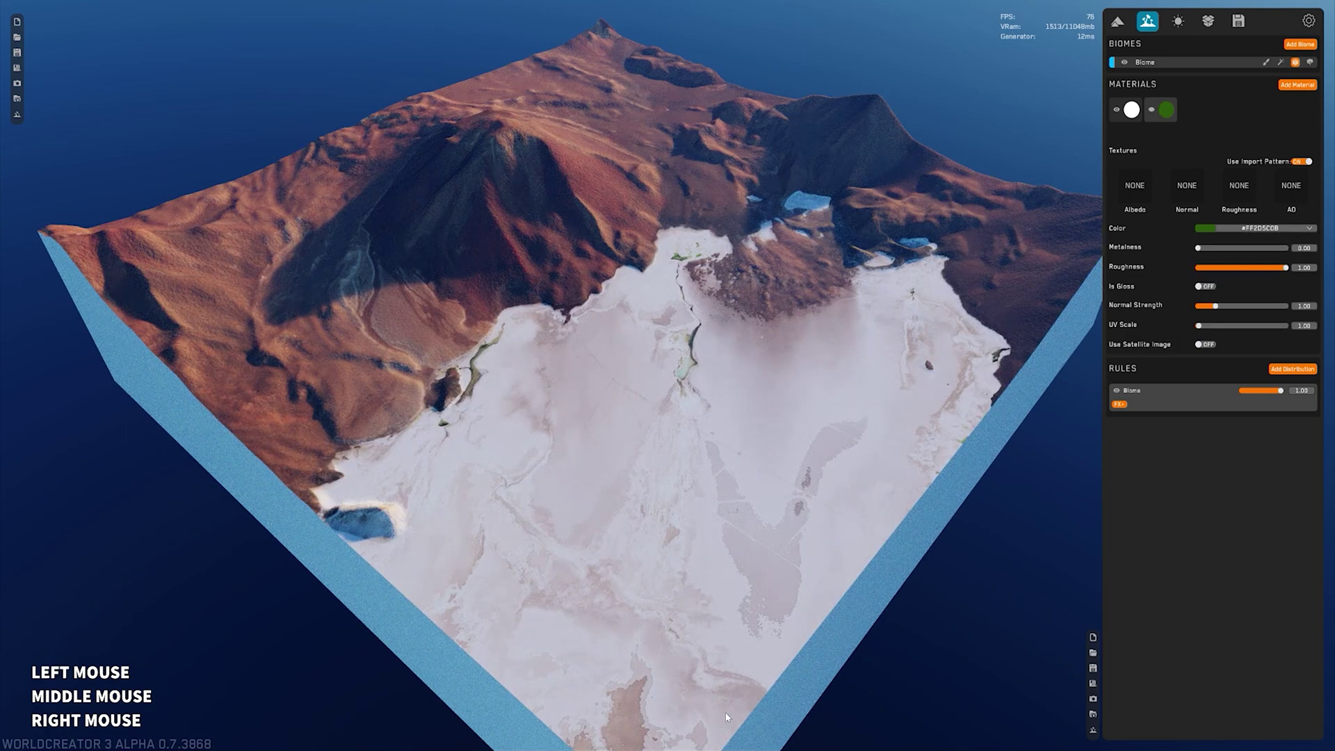
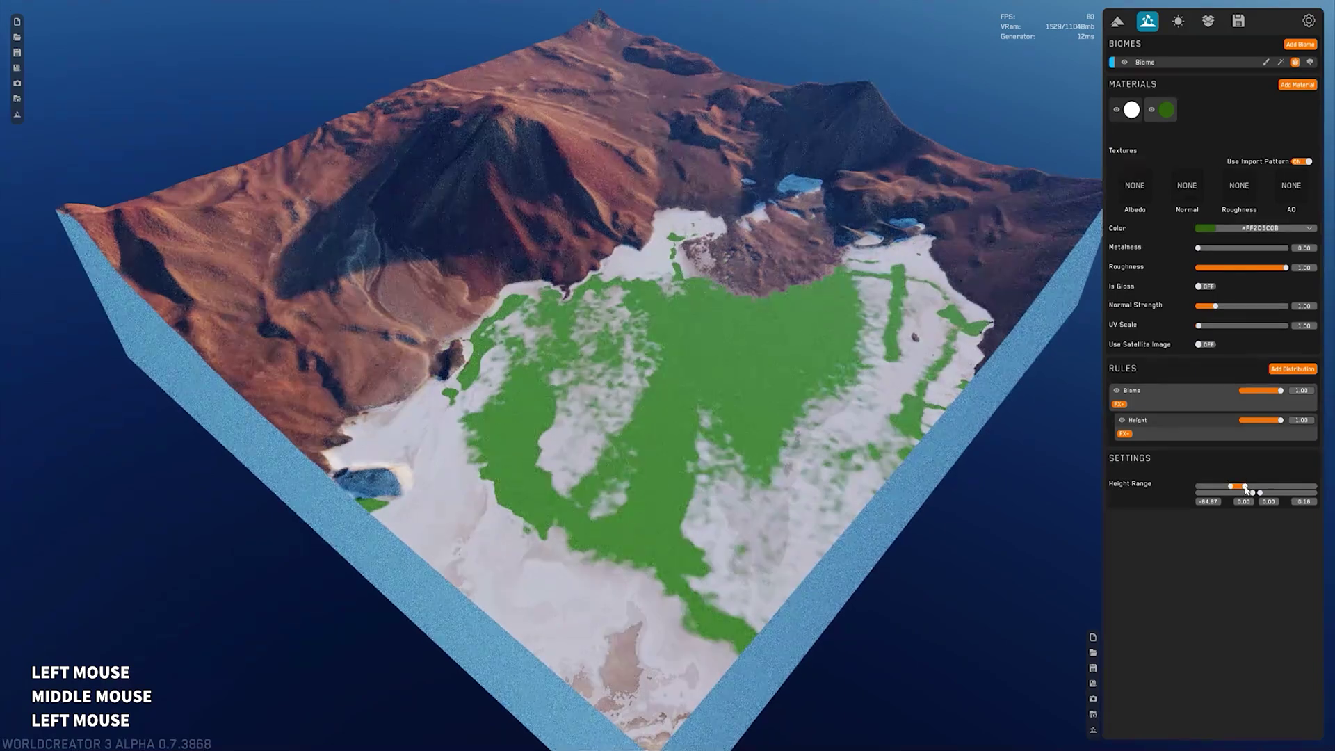
{"action": "middle_click", "coordinate": [779, 374]}
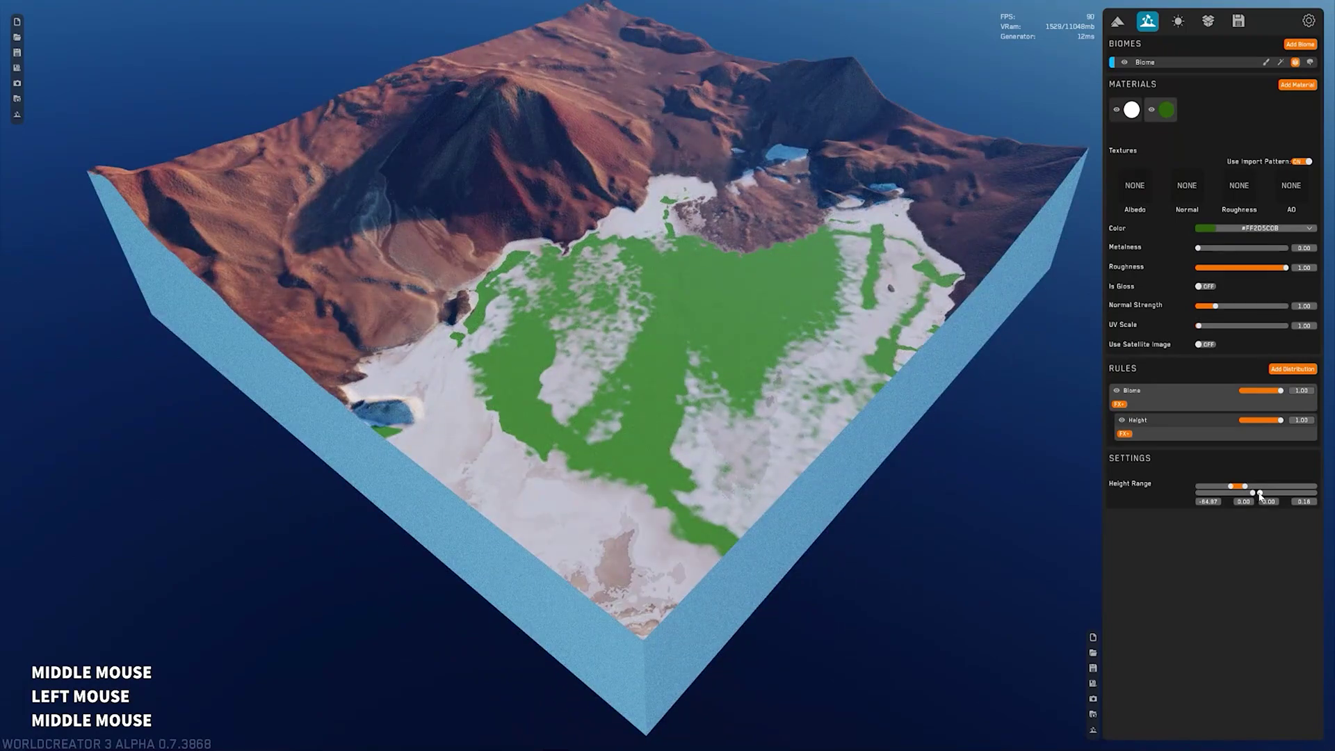
{"action": "left_click", "coordinate": [1263, 495]}
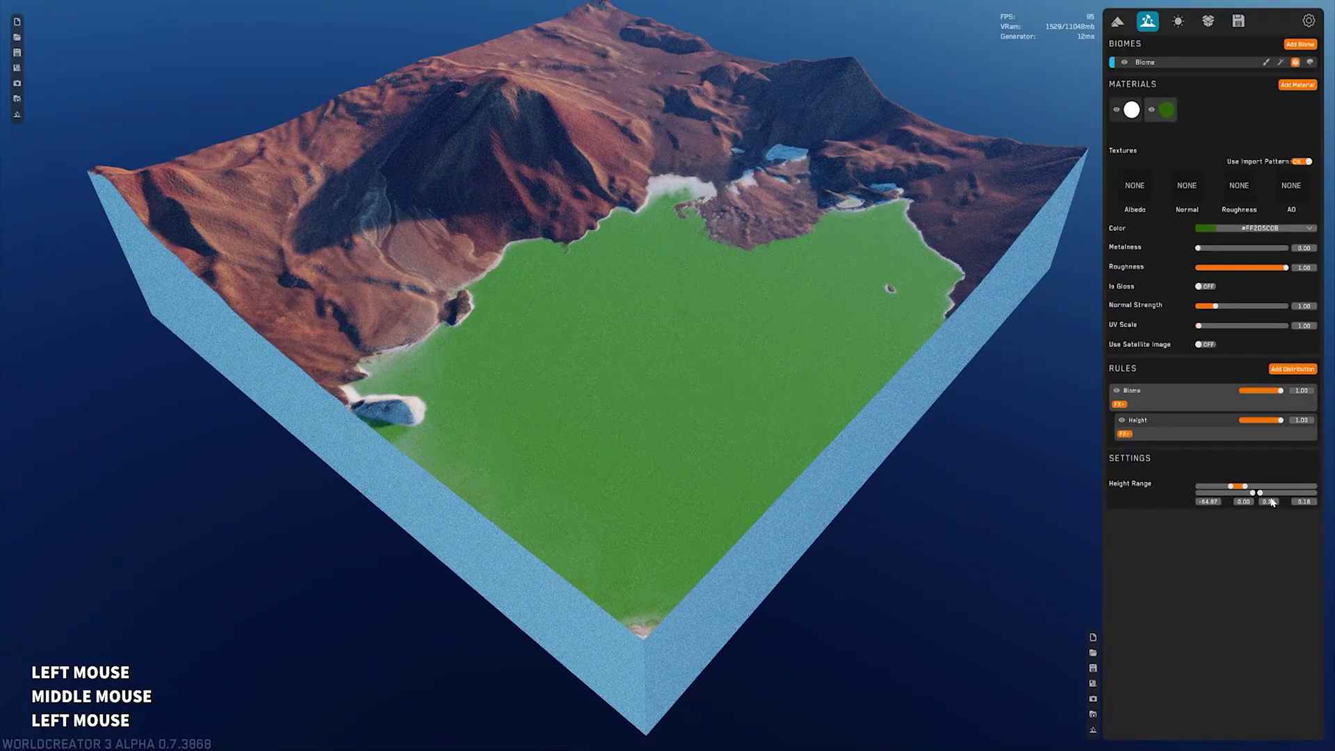
{"action": "right_click", "coordinate": [1273, 503]}
{"action": "left_click", "coordinate": [1271, 505]}
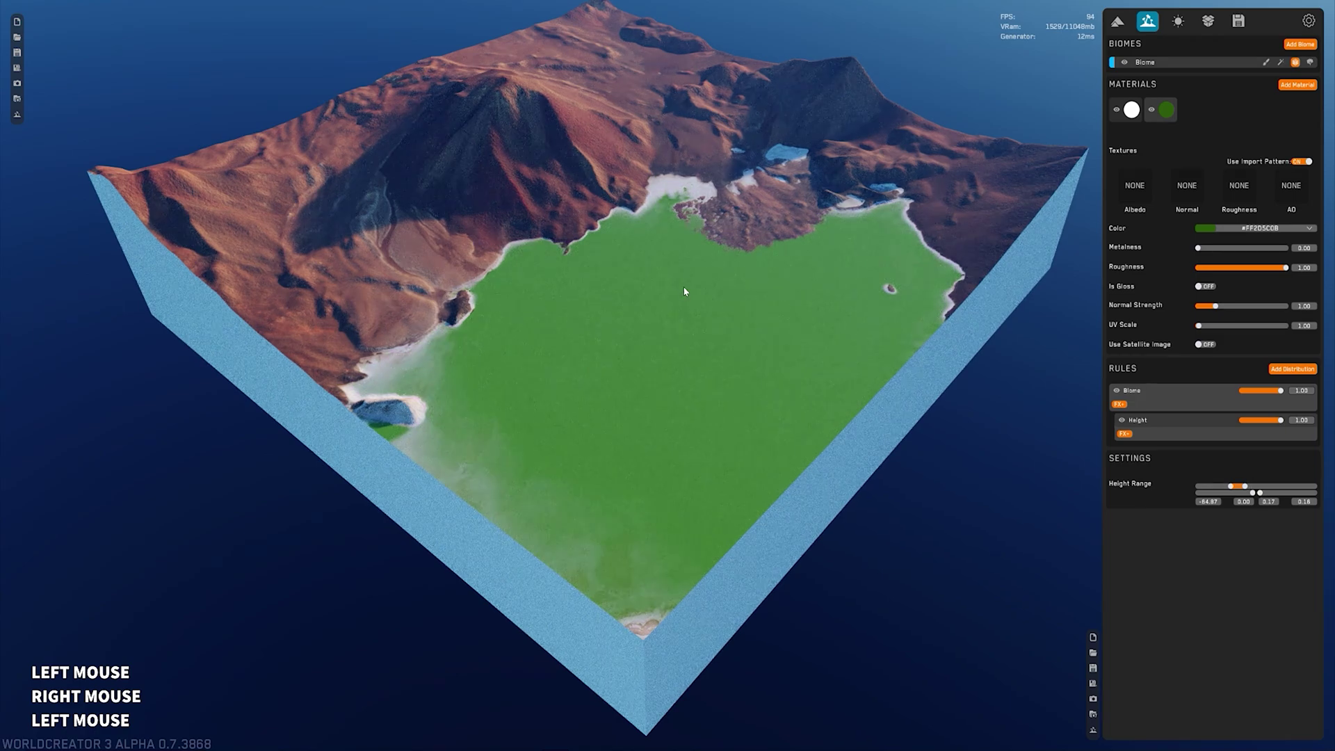
{"action": "middle_click", "coordinate": [693, 298]}
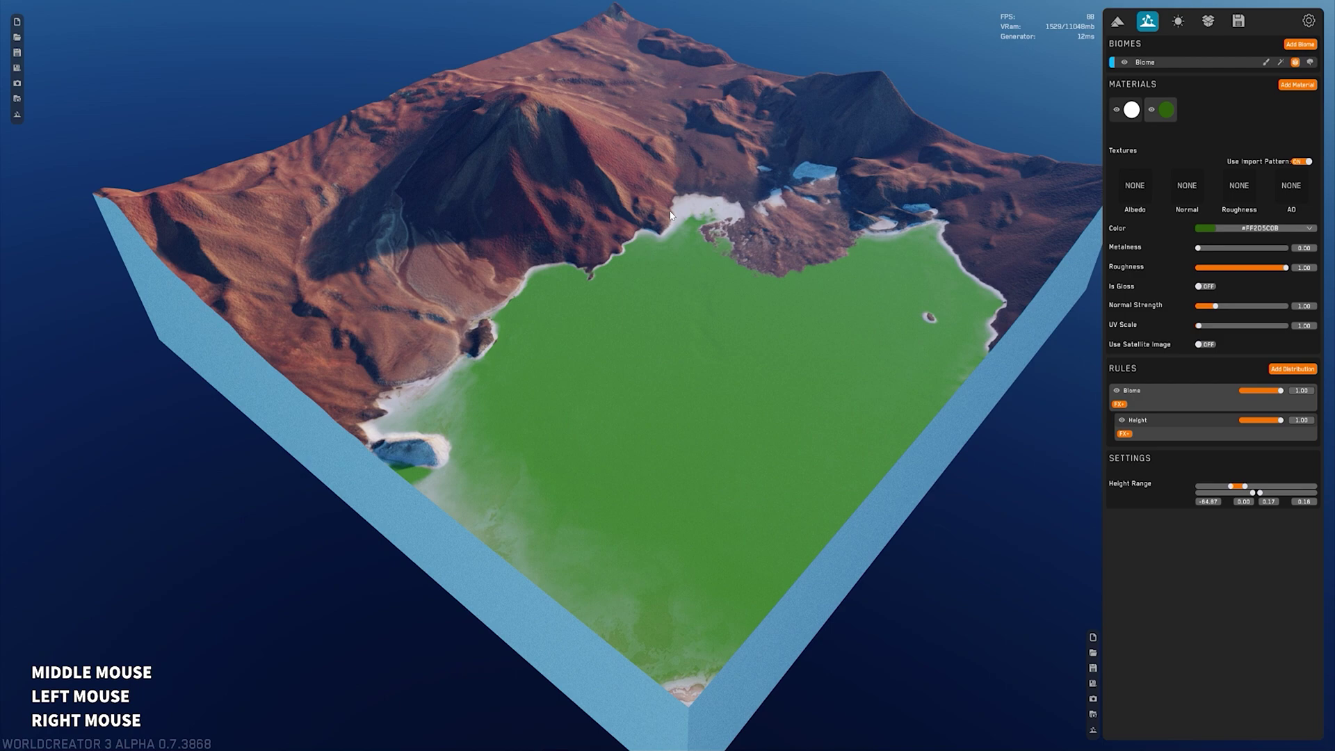
{"action": "left_click", "coordinate": [1115, 421]}
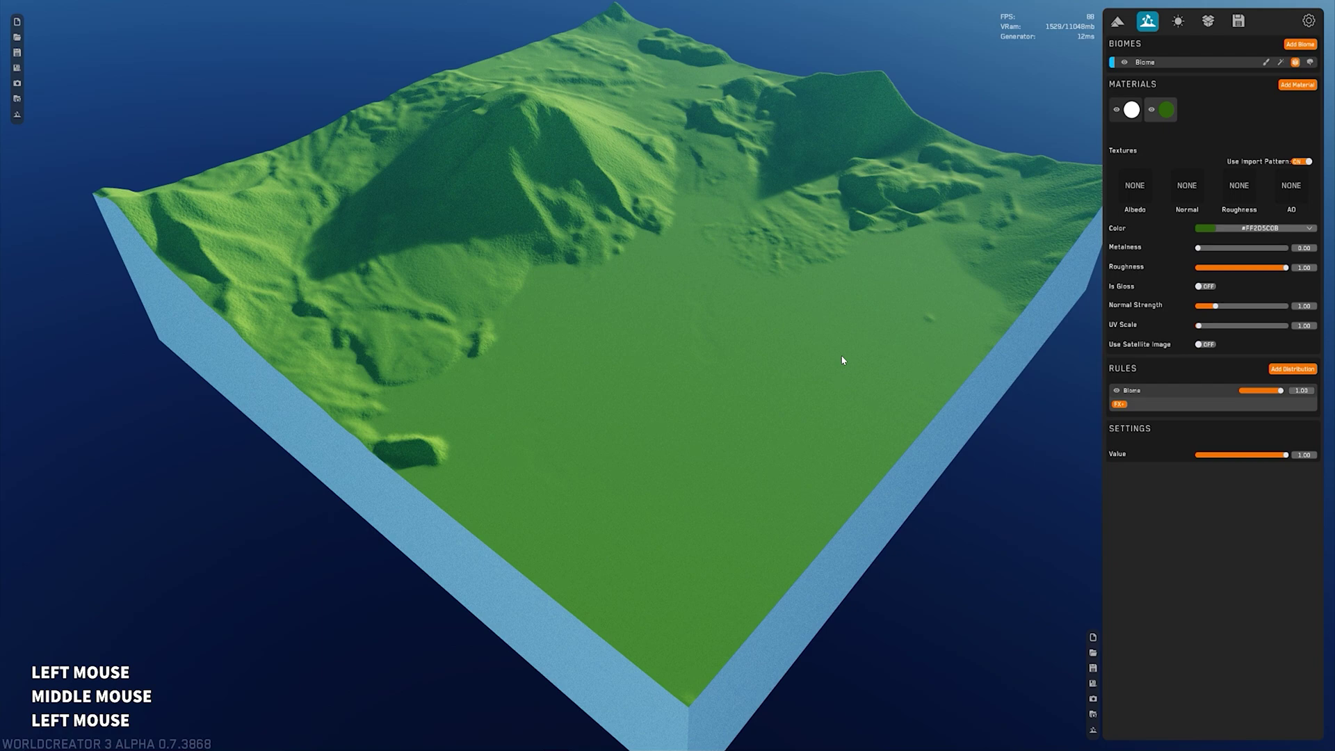
Start adding a distribution rule to the green material, listing the available rule types.
{"action": "middle_click", "coordinate": [833, 349]}
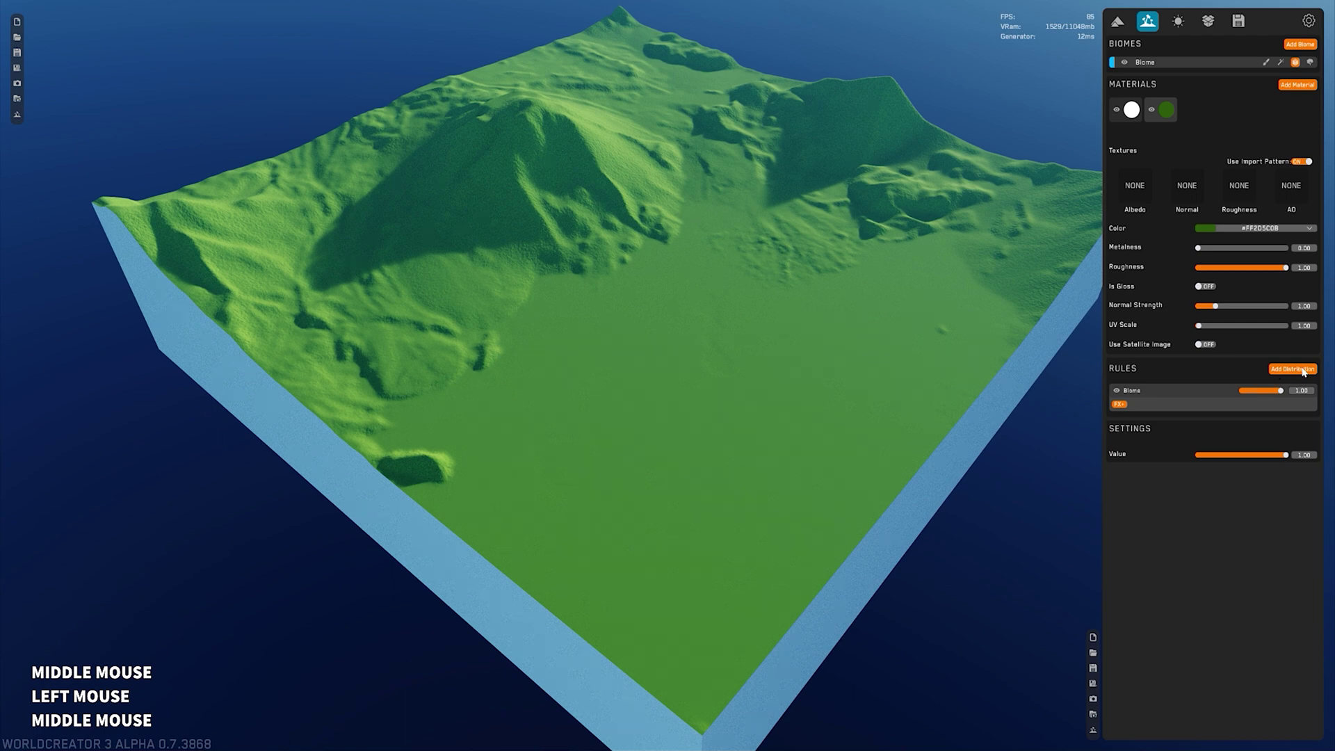
{"action": "left_click", "coordinate": [1300, 371]}
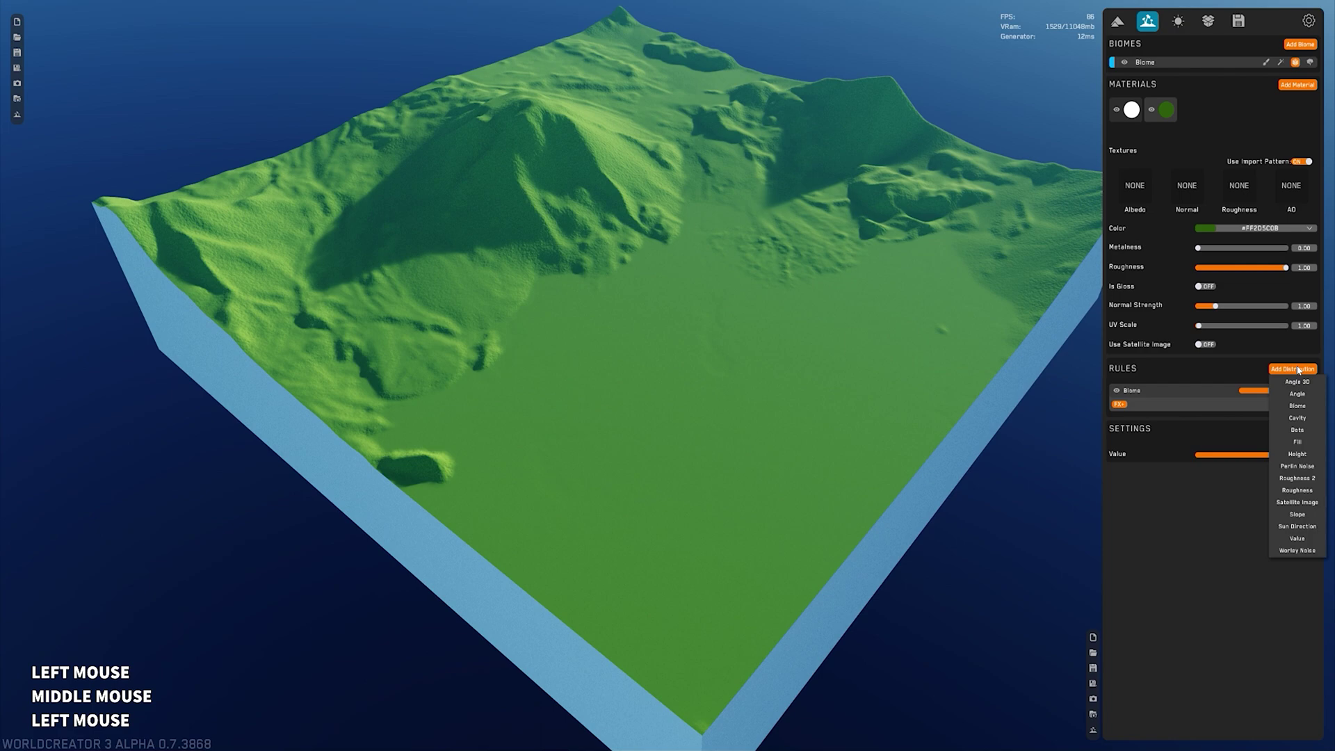
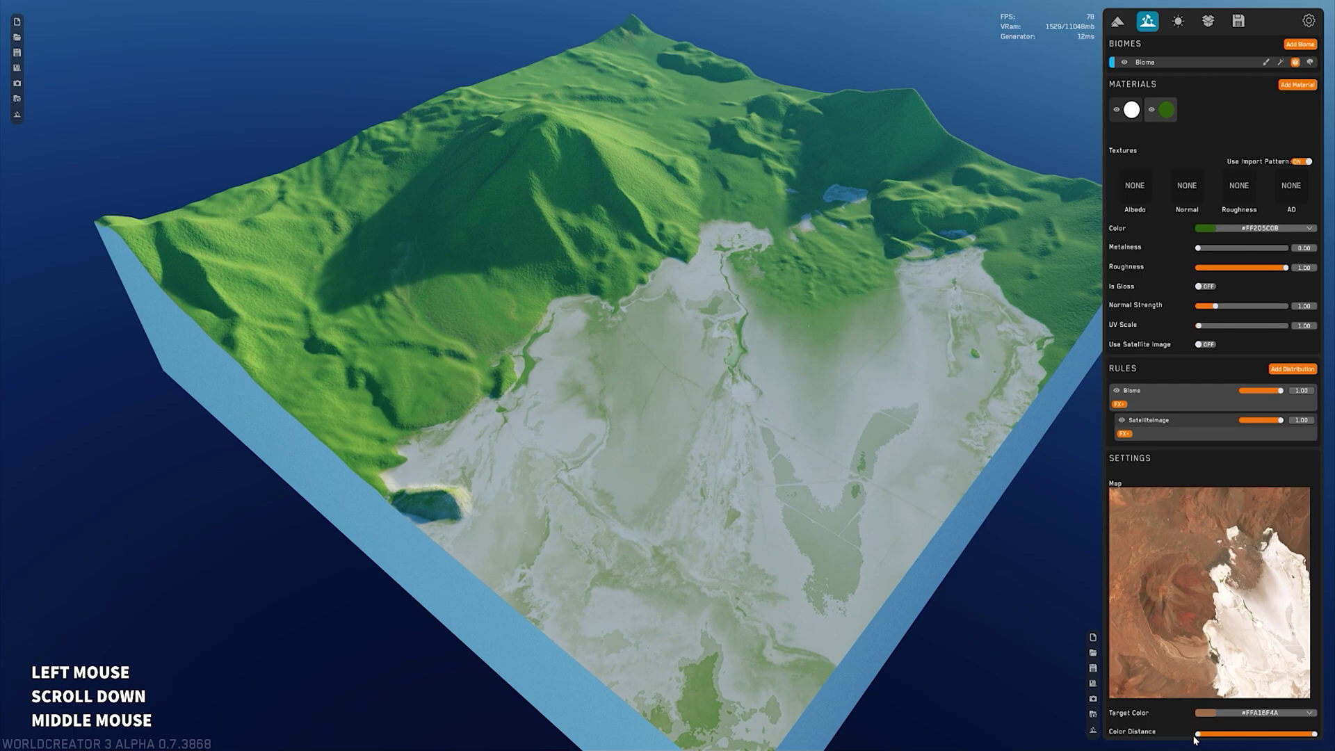
Adjust the satellite-image rule's Color Distance down then wider so green coverage changes on the flat.
{"action": "left_click", "coordinate": [1171, 733]}
{"action": "scroll", "scroll_direction": "down", "scroll_amount": 3}
{"action": "left_click", "coordinate": [1319, 737]}
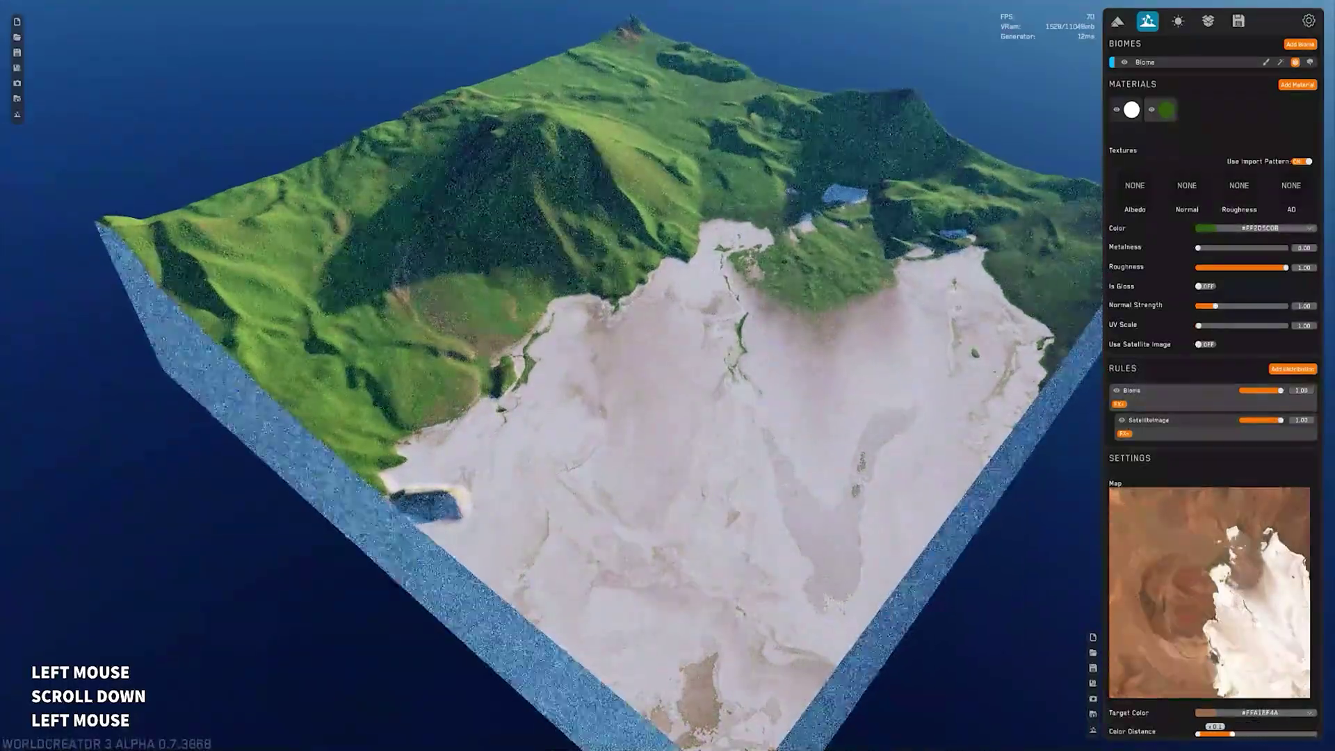
{"action": "middle_click", "coordinate": [610, 410]}
{"action": "scroll", "scroll_direction": "down", "scroll_amount": 3}
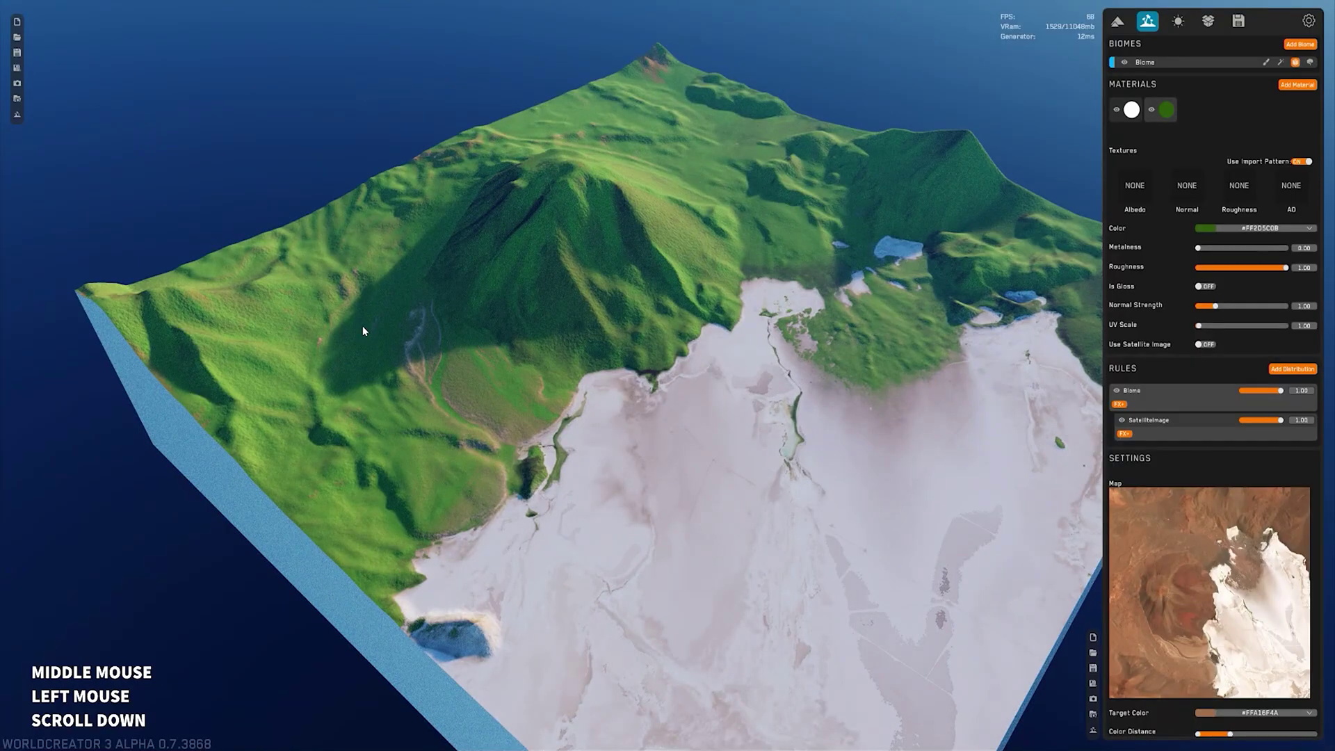
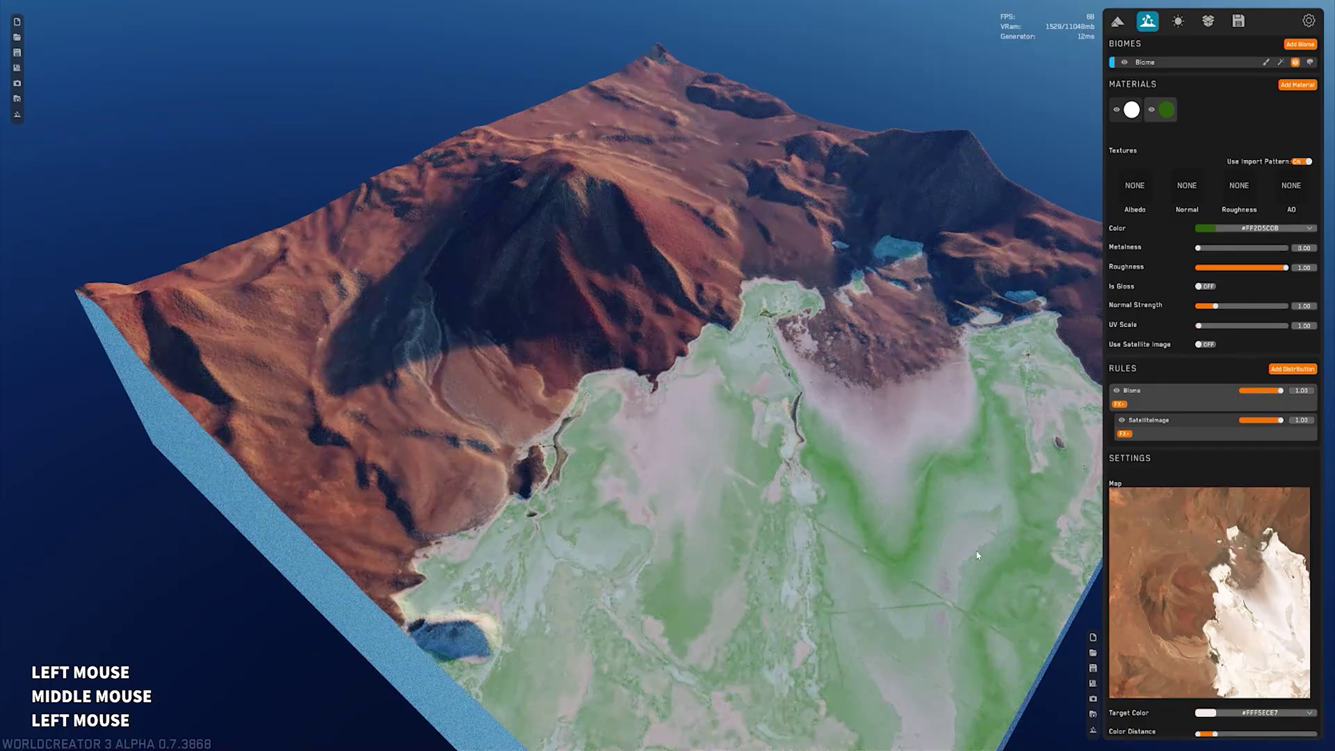
{"action": "middle_click", "coordinate": [914, 509]}
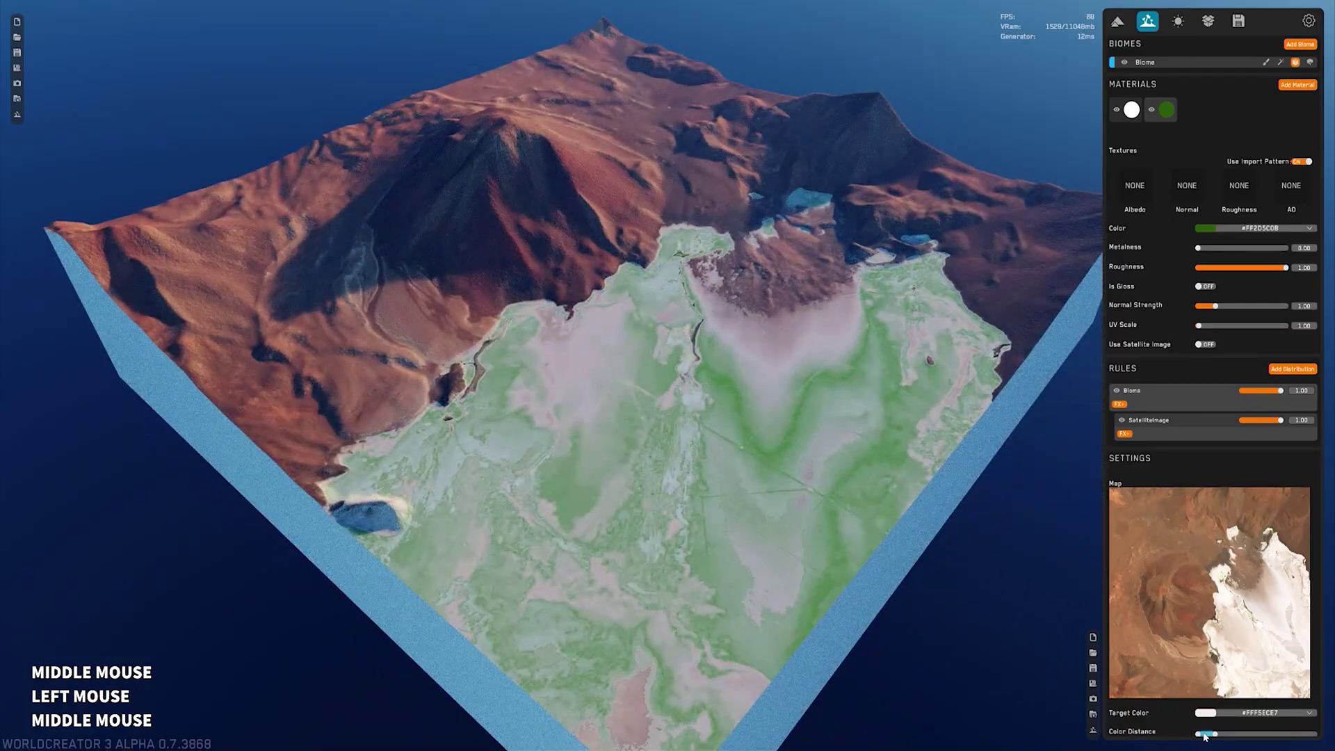
{"action": "left_click", "coordinate": [1217, 736]}
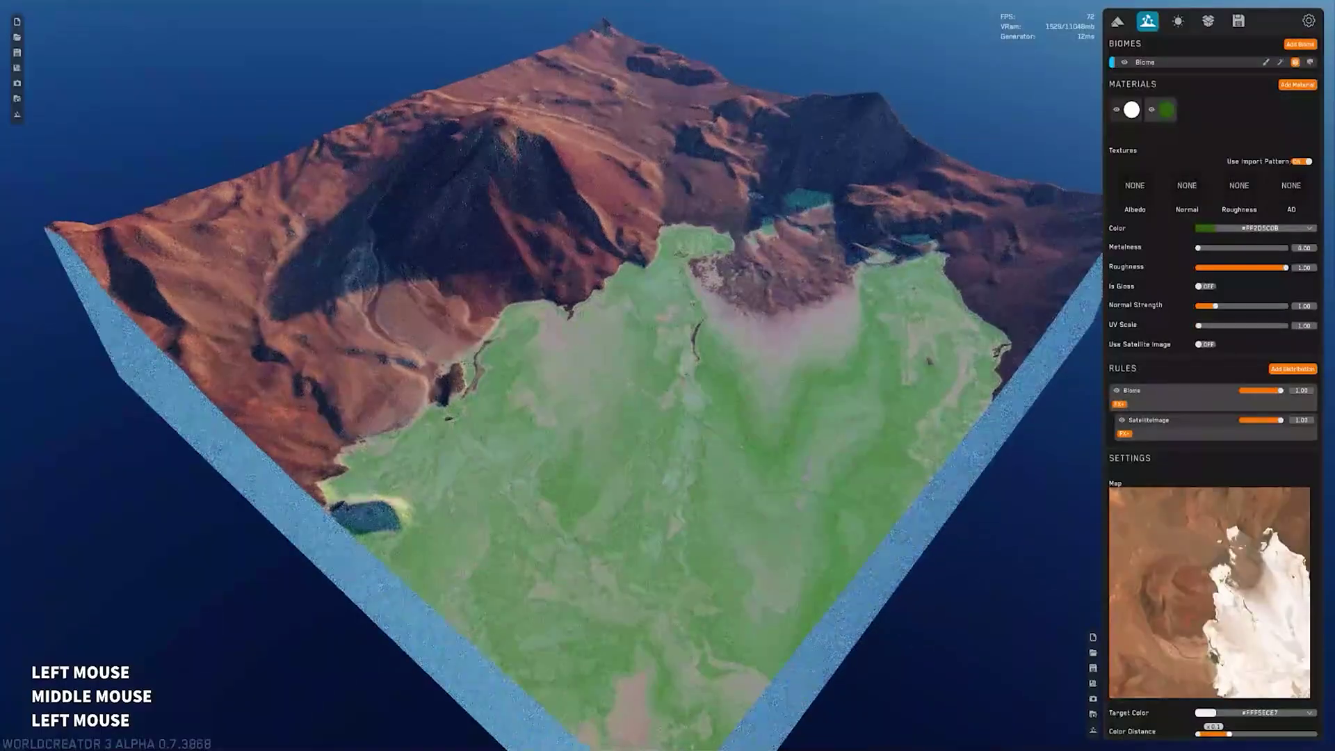
{"action": "middle_click", "coordinate": [649, 539]}
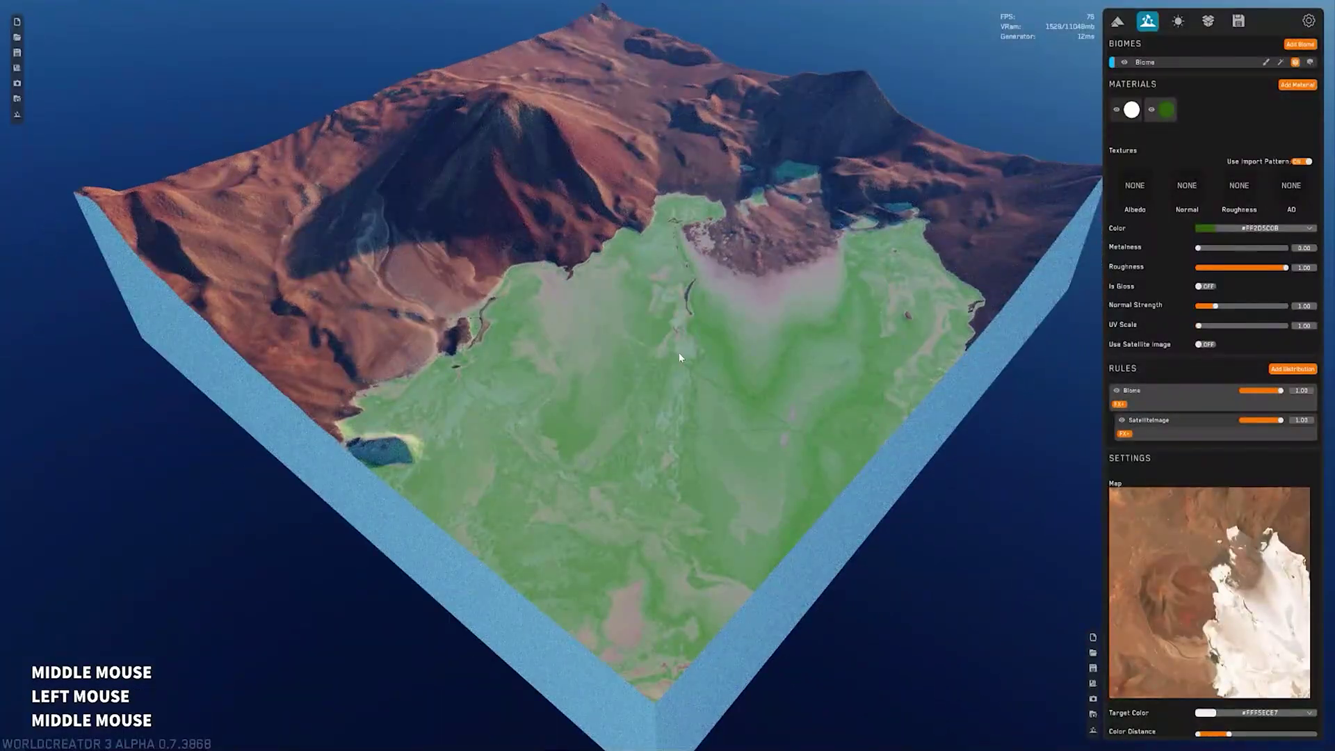
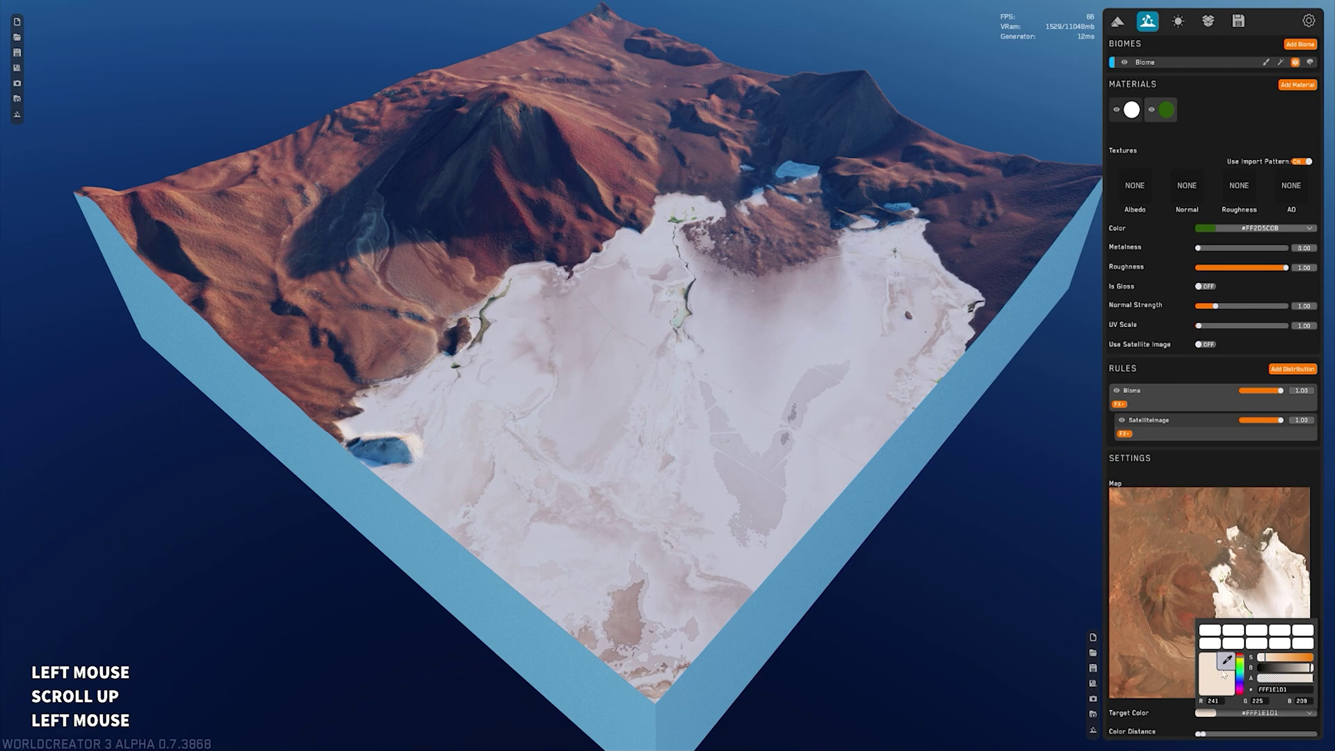
Zoom over the salt flat and reopen the rule's Target Color picker.
{"action": "scroll", "scroll_direction": "up", "scroll_amount": 3}
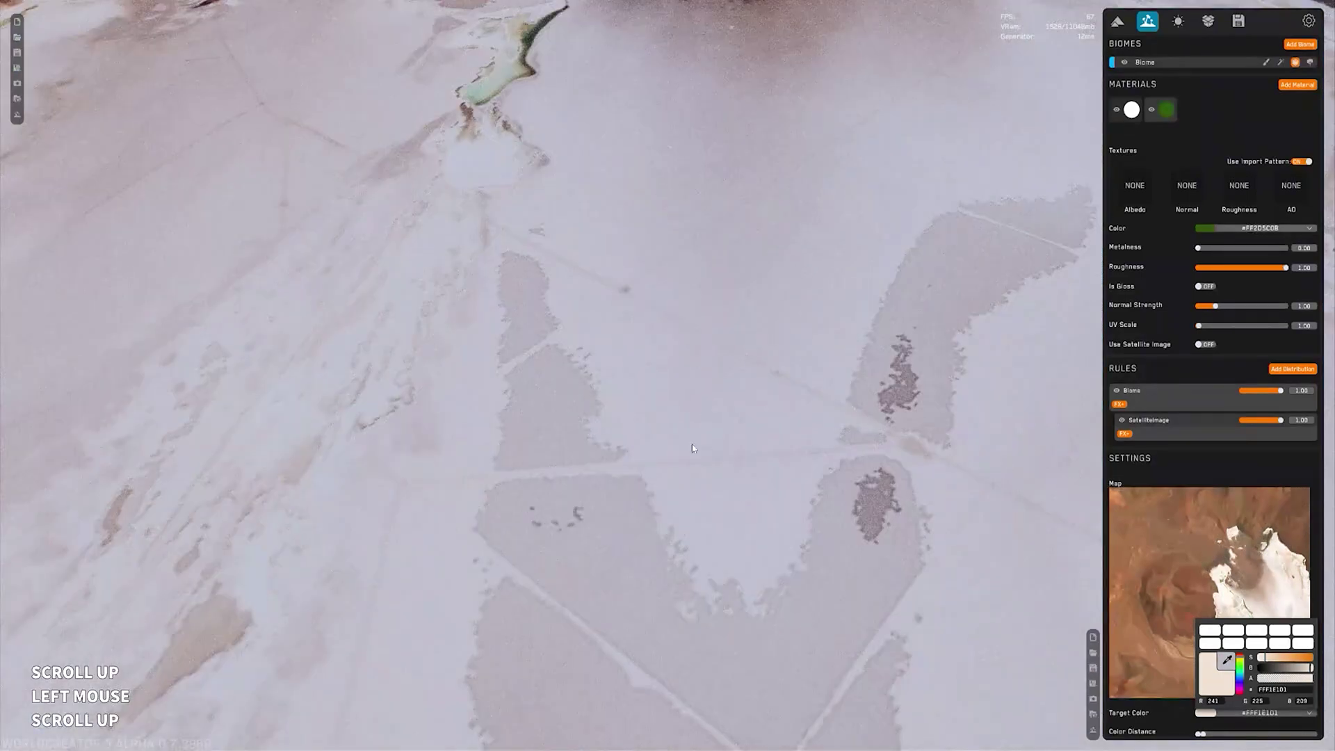
{"action": "scroll", "scroll_direction": "down", "scroll_amount": 3}
{"action": "scroll", "scroll_direction": "up", "scroll_amount": 3}
{"action": "scroll", "scroll_direction": "down", "scroll_amount": 3}
{"action": "middle_click", "coordinate": [442, 321]}
{"action": "middle_click", "coordinate": [698, 374]}
{"action": "scroll", "scroll_direction": "down", "scroll_amount": 3}
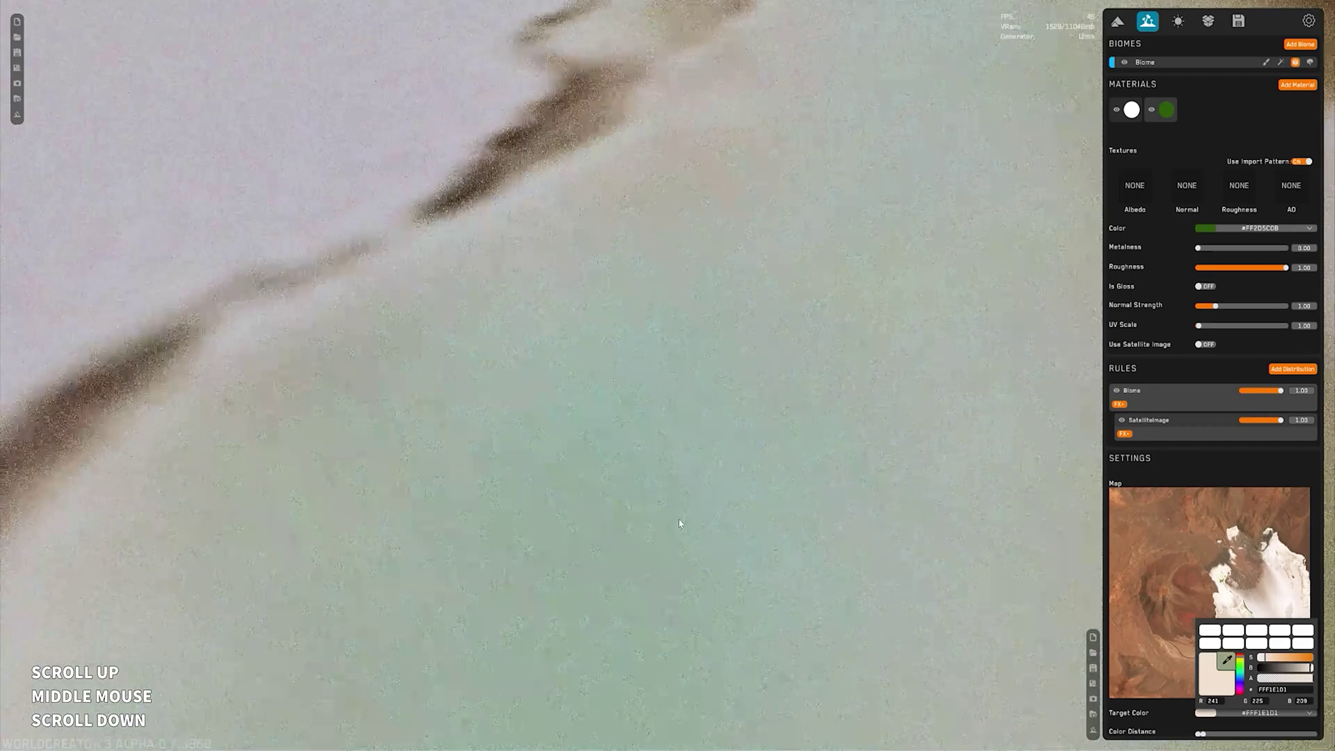
{"action": "left_click", "coordinate": [593, 385]}
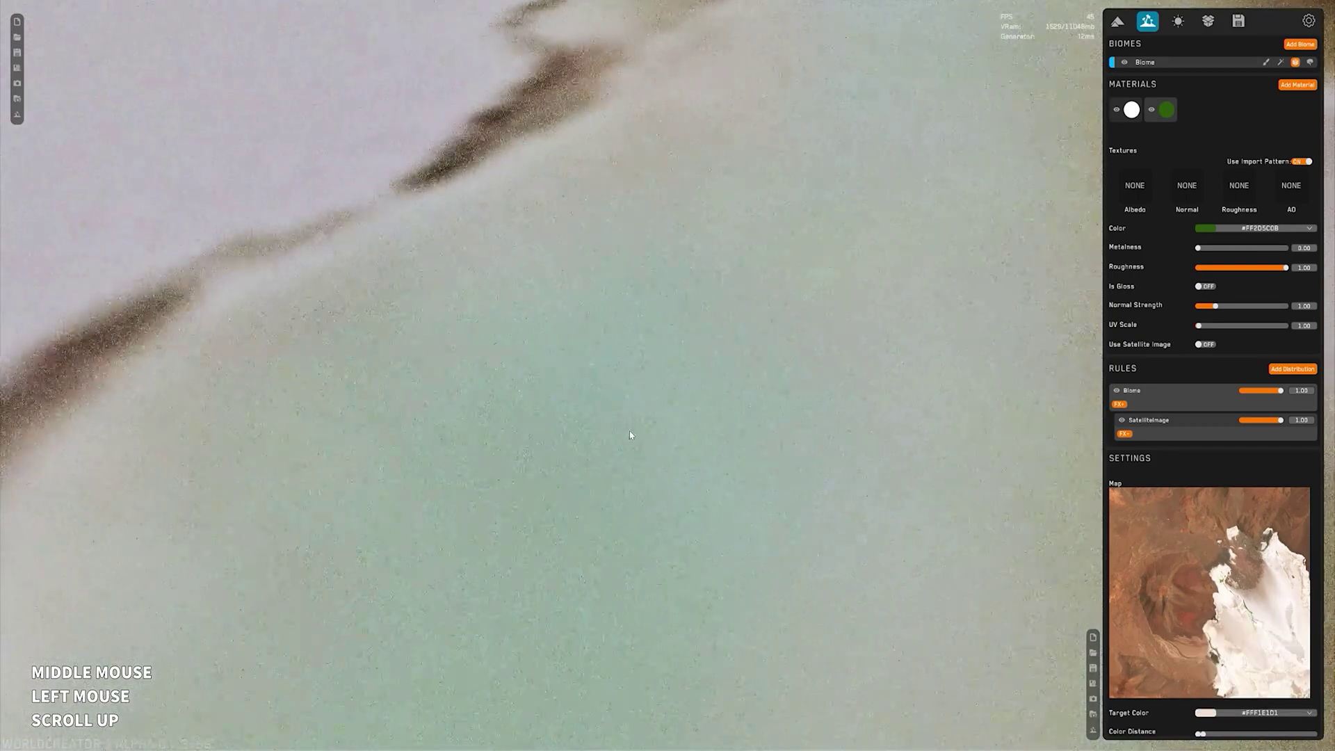
{"action": "left_click", "coordinate": [581, 430]}
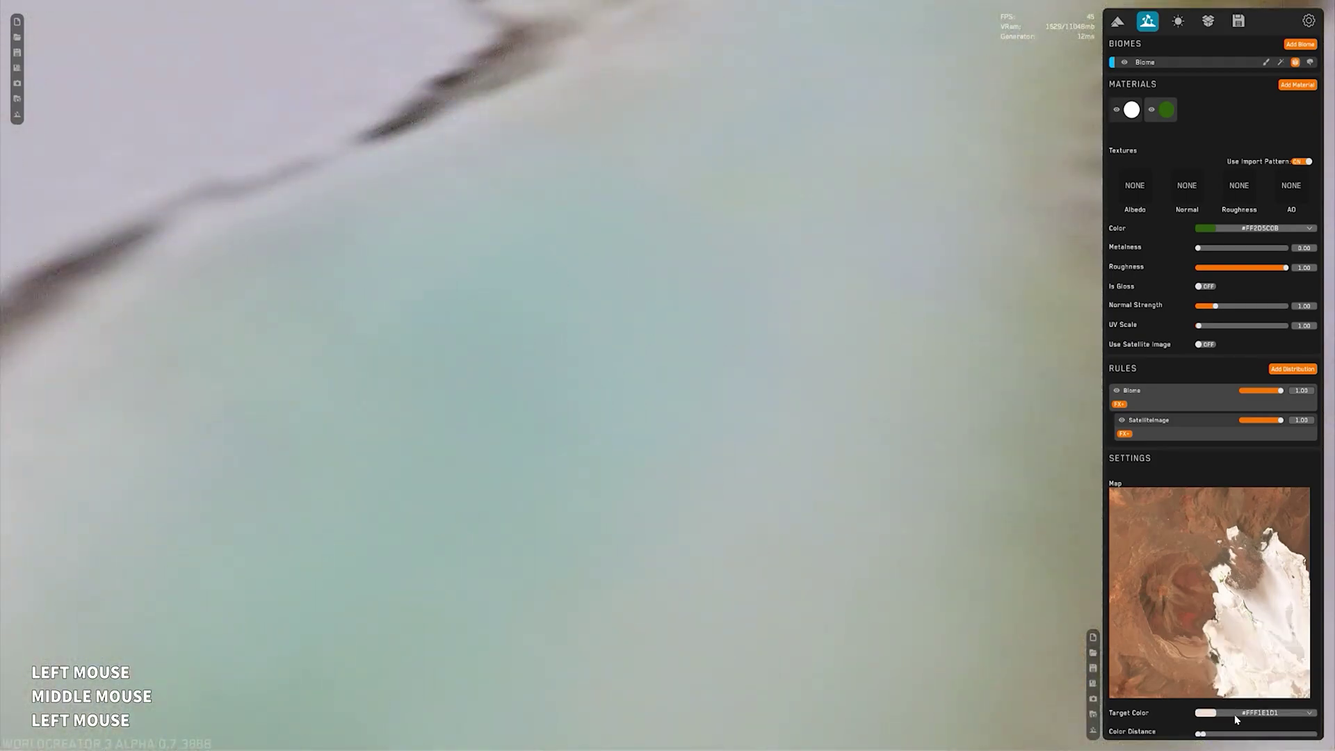
Sample a pale lavender-grey from the flat as target colour and reframe the whole terrain.
{"action": "key", "text": "space"}
{"action": "scroll", "scroll_direction": "down", "scroll_amount": 3}
{"action": "scroll", "scroll_direction": "up", "scroll_amount": 3}
{"action": "middle_click", "coordinate": [707, 537]}
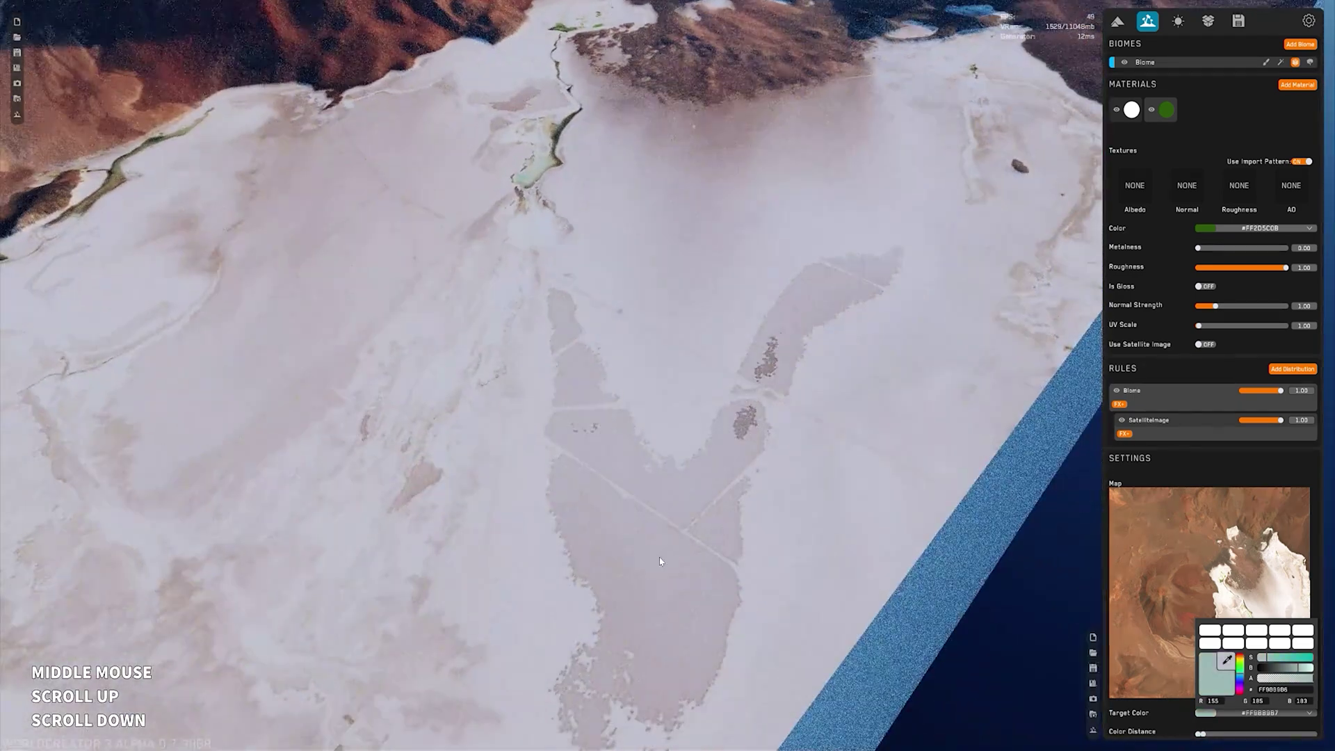
{"action": "right_click", "coordinate": [666, 565]}
{"action": "scroll", "scroll_direction": "up", "scroll_amount": 3}
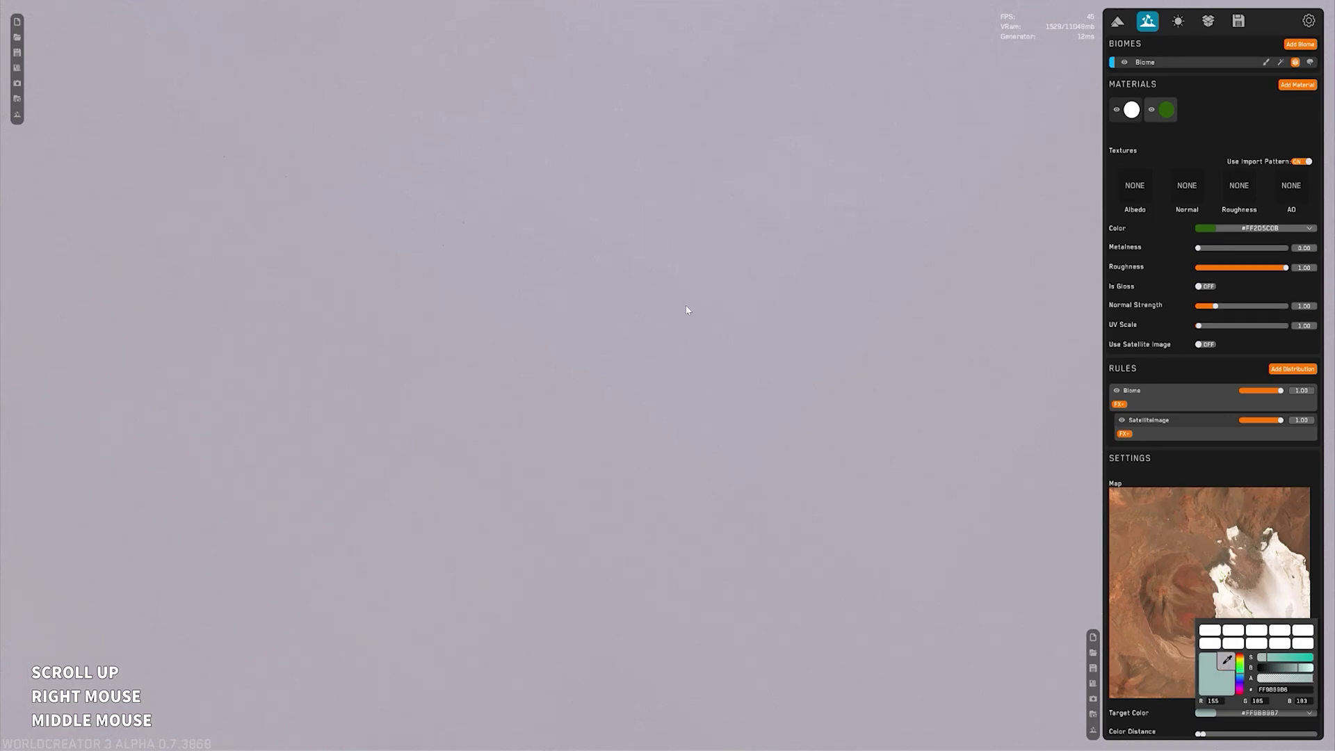
{"action": "key", "text": "space"}
{"action": "scroll", "scroll_direction": "down", "scroll_amount": 3}
{"action": "middle_click", "coordinate": [709, 335]}
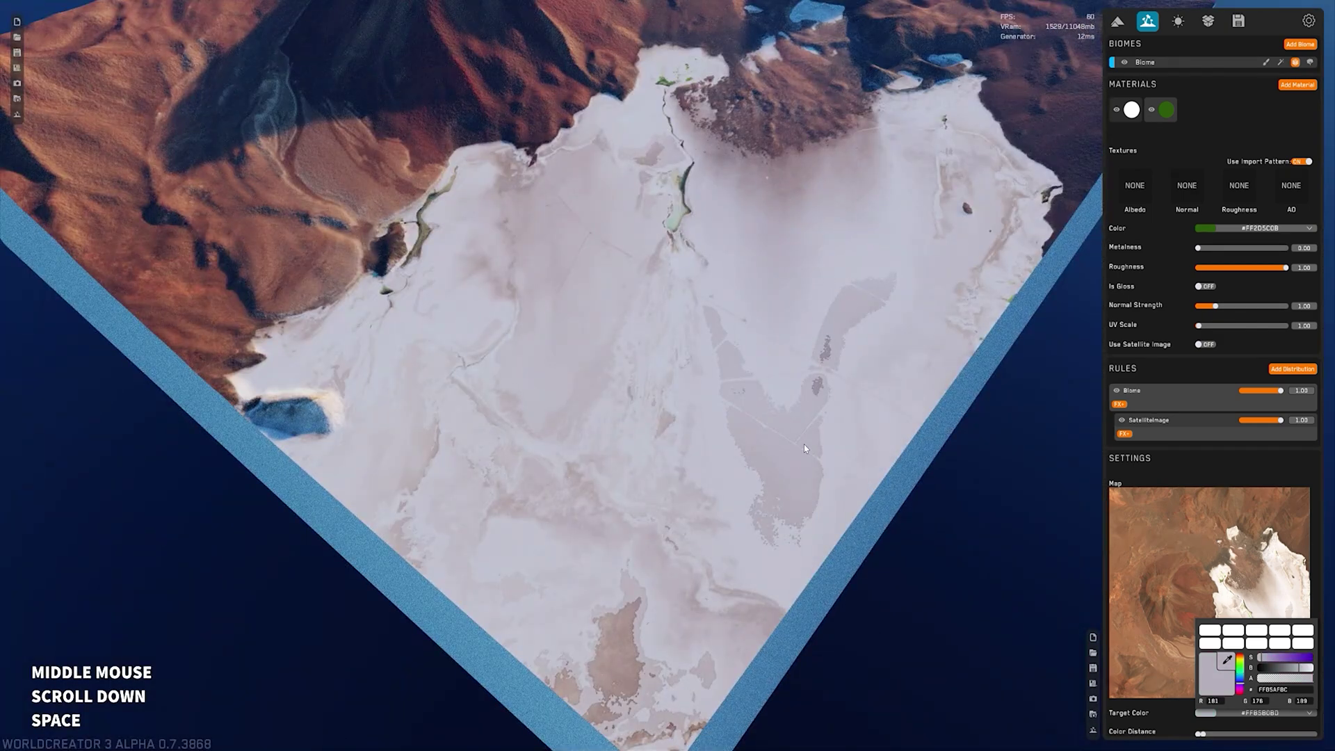
Confirm the light pinkish target colour and orbit to check green spreading over the salt flat's darker areas.
{"action": "left_click", "coordinate": [1177, 731]}
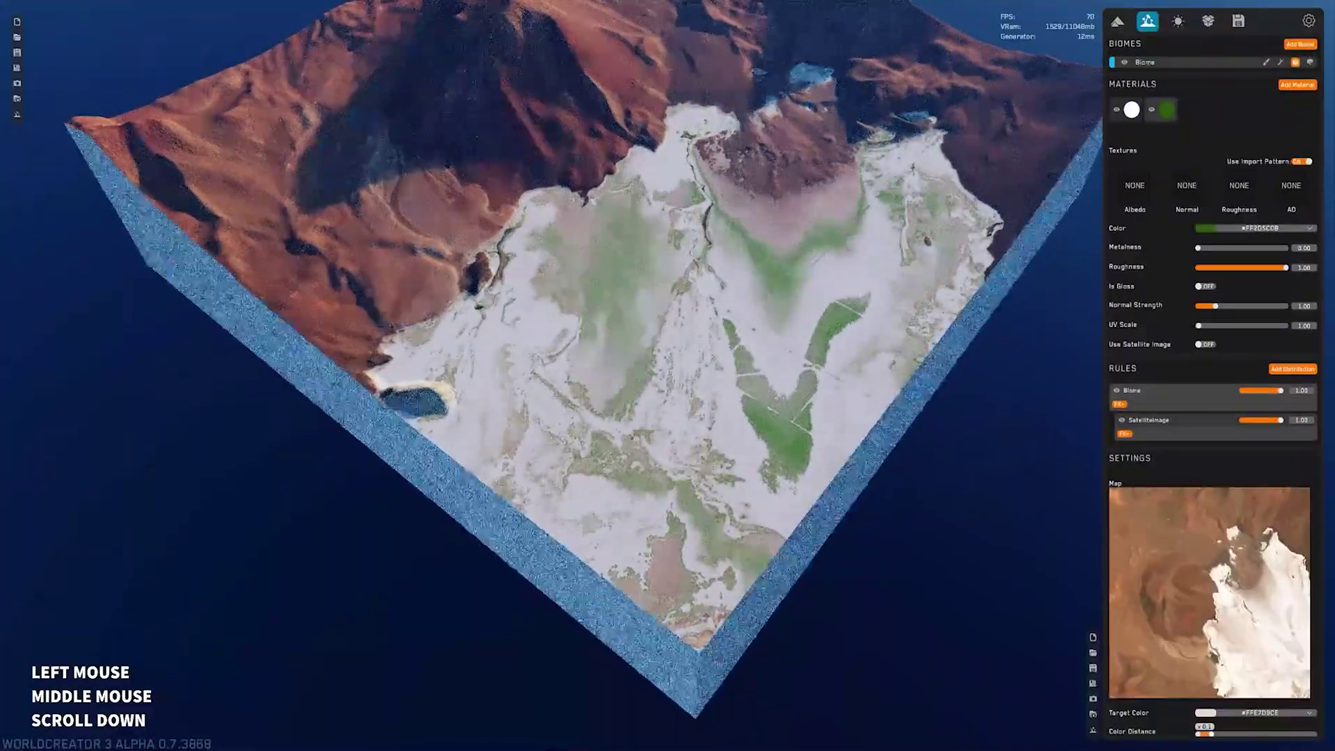
{"action": "middle_click", "coordinate": [772, 373]}
{"action": "right_click", "coordinate": [830, 478]}
{"action": "middle_click", "coordinate": [817, 477]}
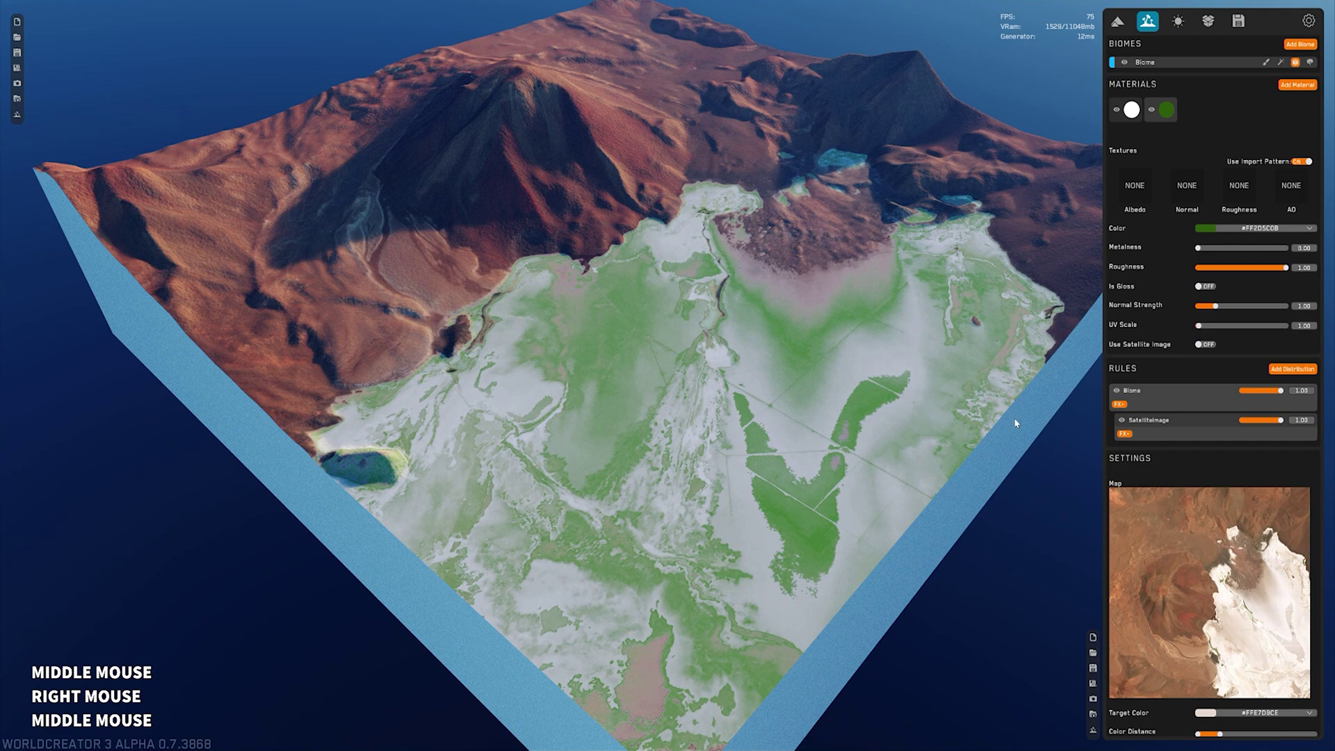
Add Blur and Distortion effects to the Satelliteimage rule so the green patches get soft, wavy edges.
{"action": "left_click", "coordinate": [1192, 375]}
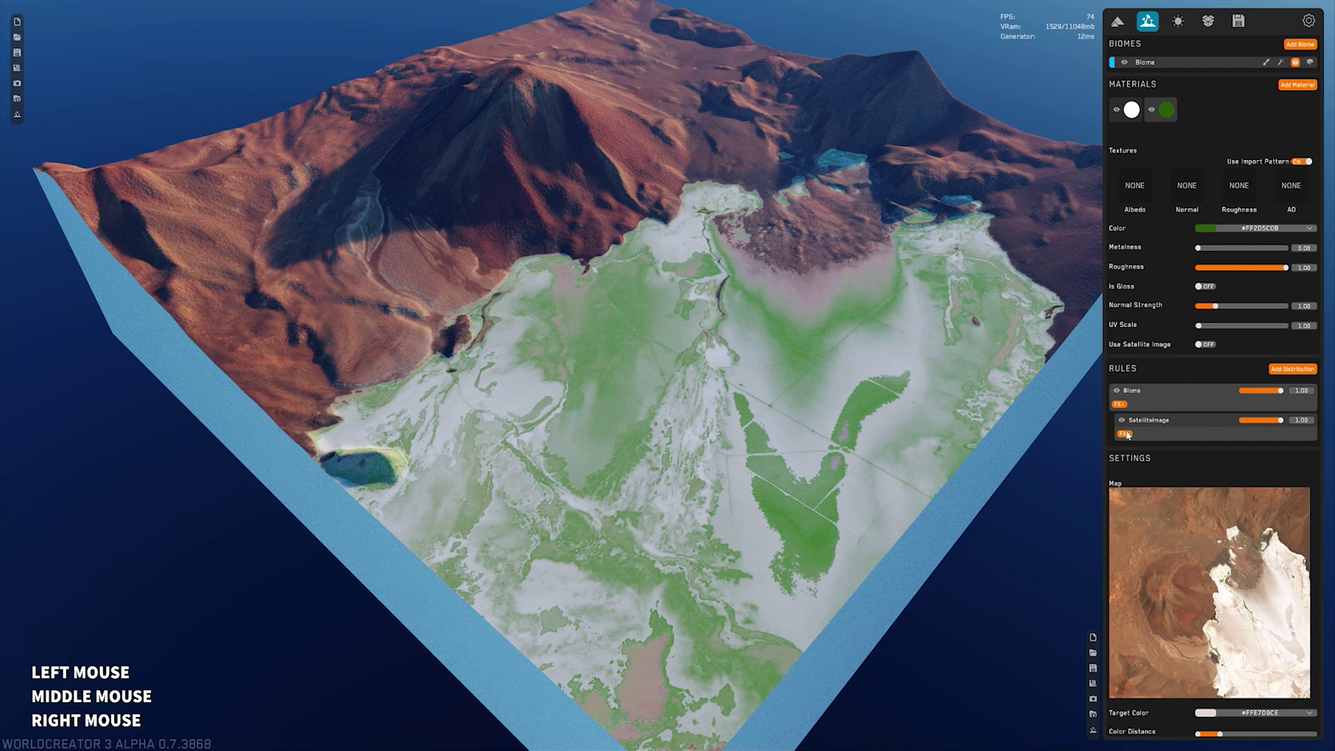
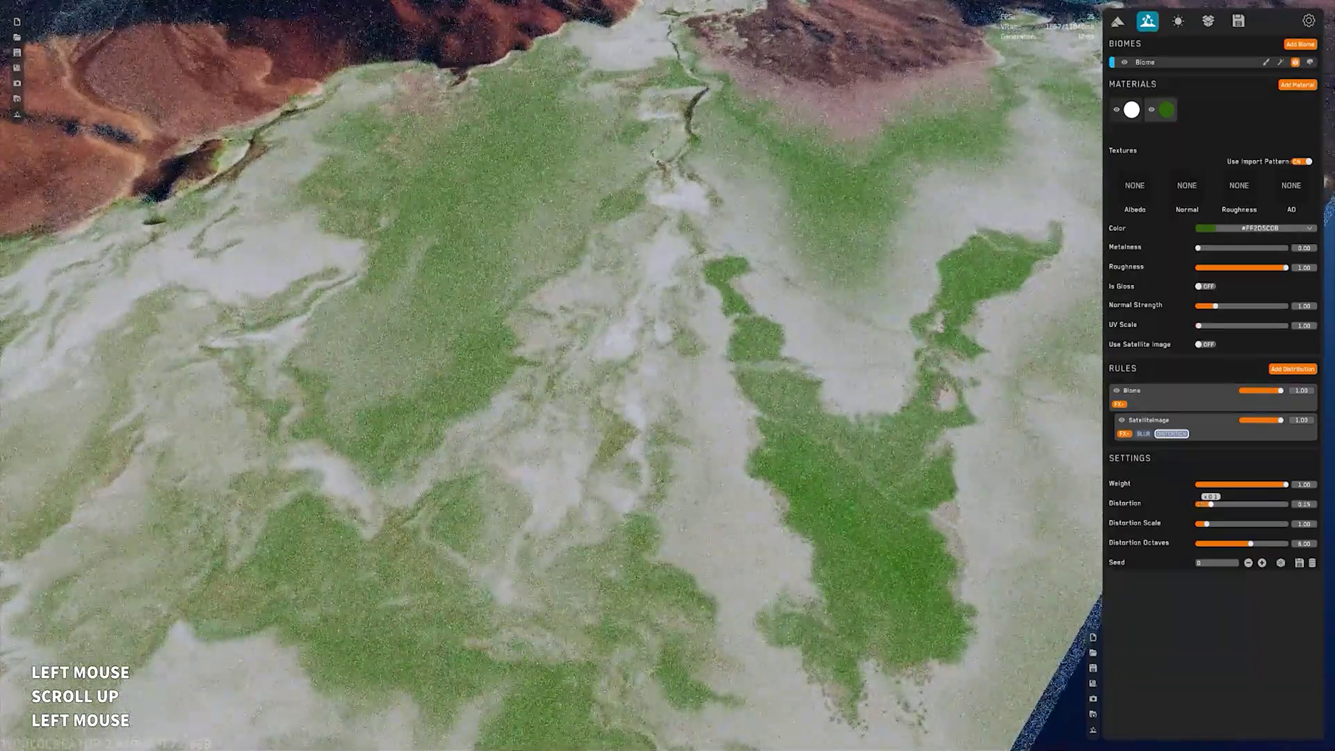
{"action": "scroll", "scroll_direction": "down", "scroll_amount": 3}
{"action": "middle_click", "coordinate": [768, 403]}
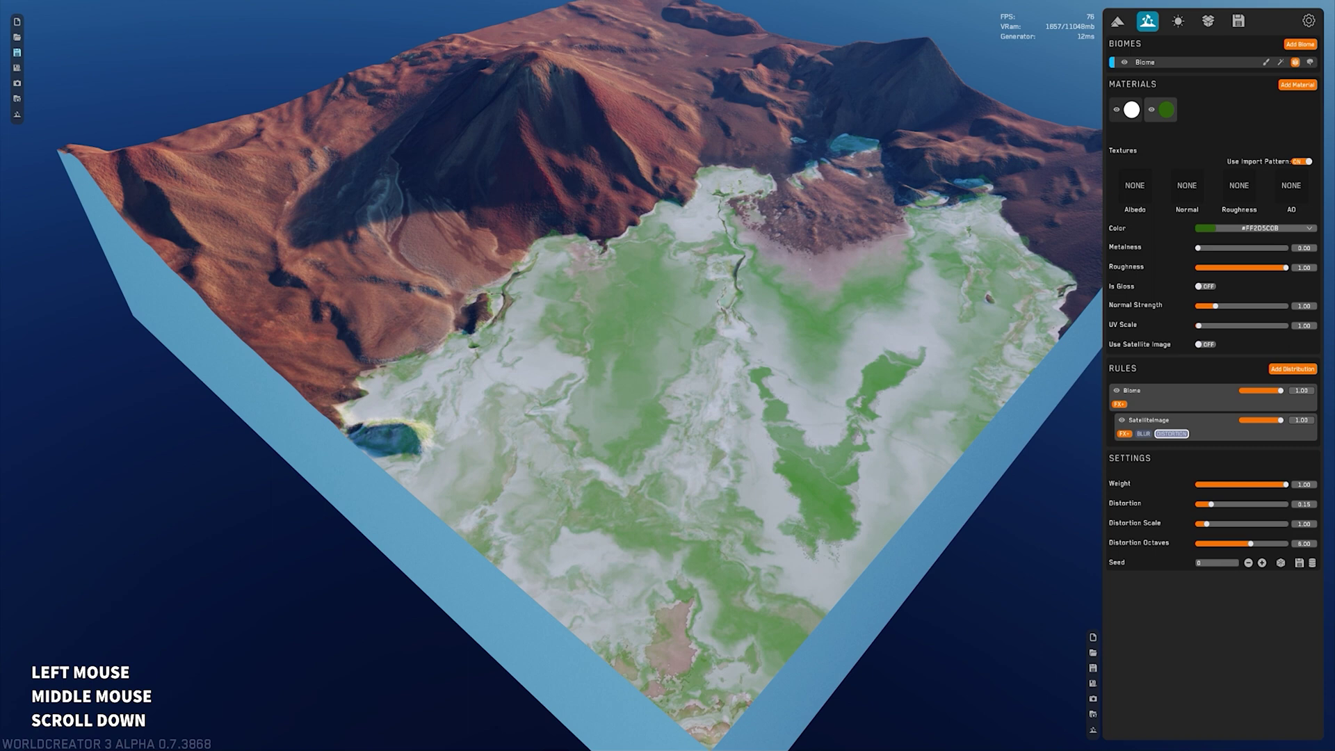
Enter the text 'ChiStreem' and confirm it, then reframe the terrain view.
{"action": "key", "text": "shift+c"}
{"action": "key", "text": "h"}
{"action": "key", "text": "BackSpace"}
{"action": "key", "text": "shift+c"}
{"action": "key", "text": "h"}
{"action": "key", "text": "i"}
{"action": "key", "text": "shift+s"}
{"action": "key", "text": "t"}
{"action": "key", "text": "r"}
{"action": "key", "text": "e"}
{"action": "key", "text": "m"}
{"action": "key", "text": "Return"}
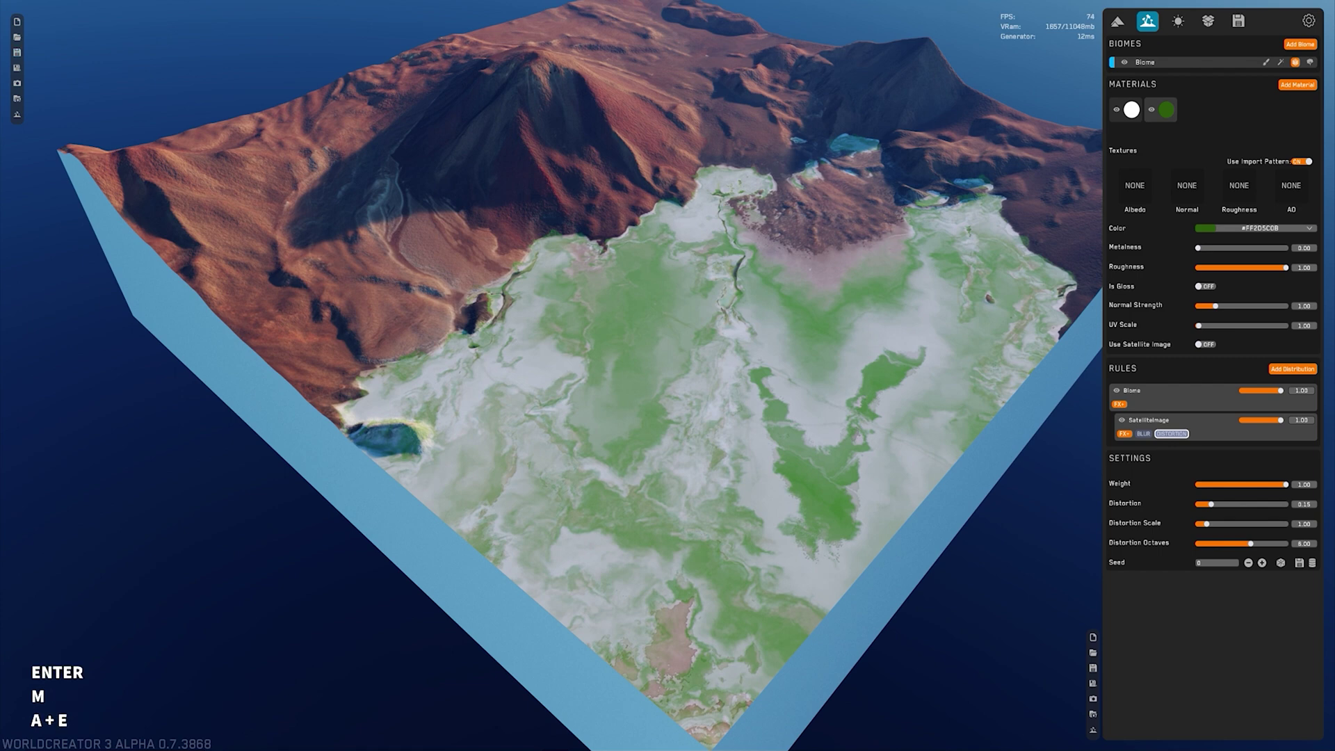
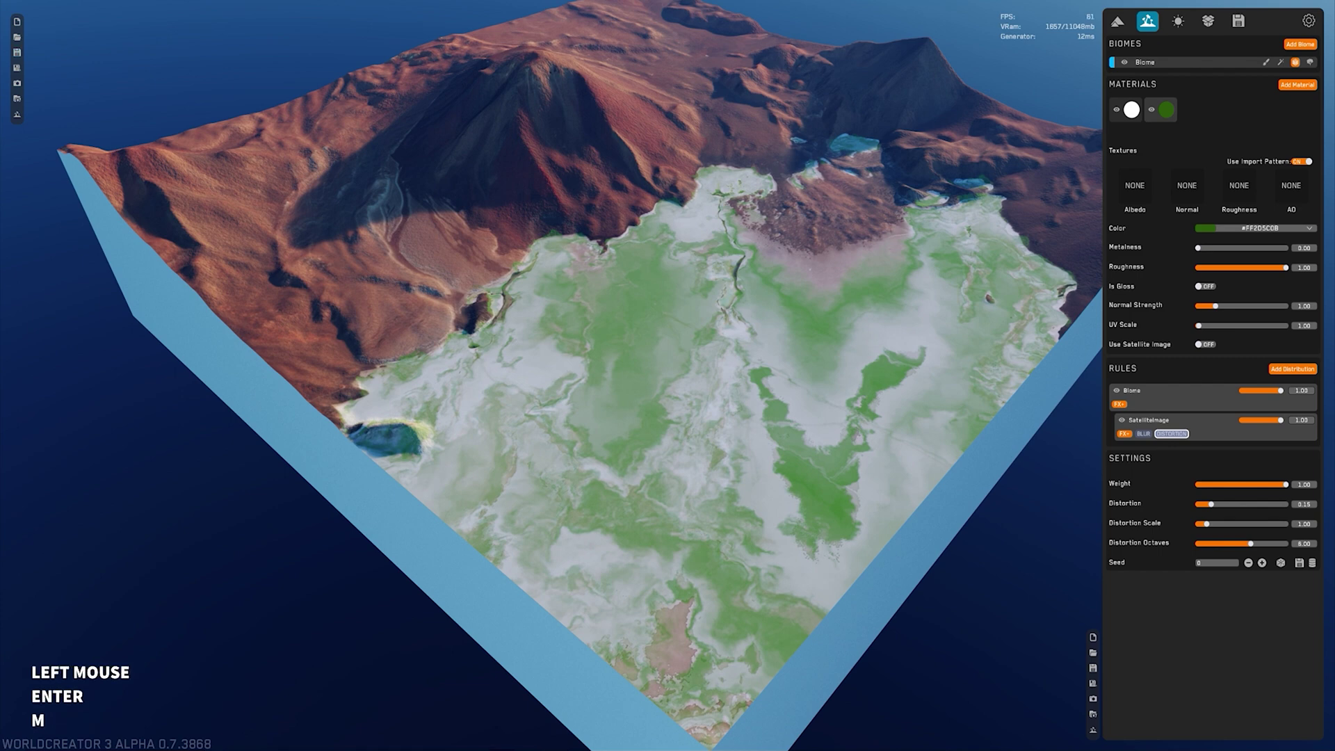
{"action": "middle_click", "coordinate": [894, 271]}
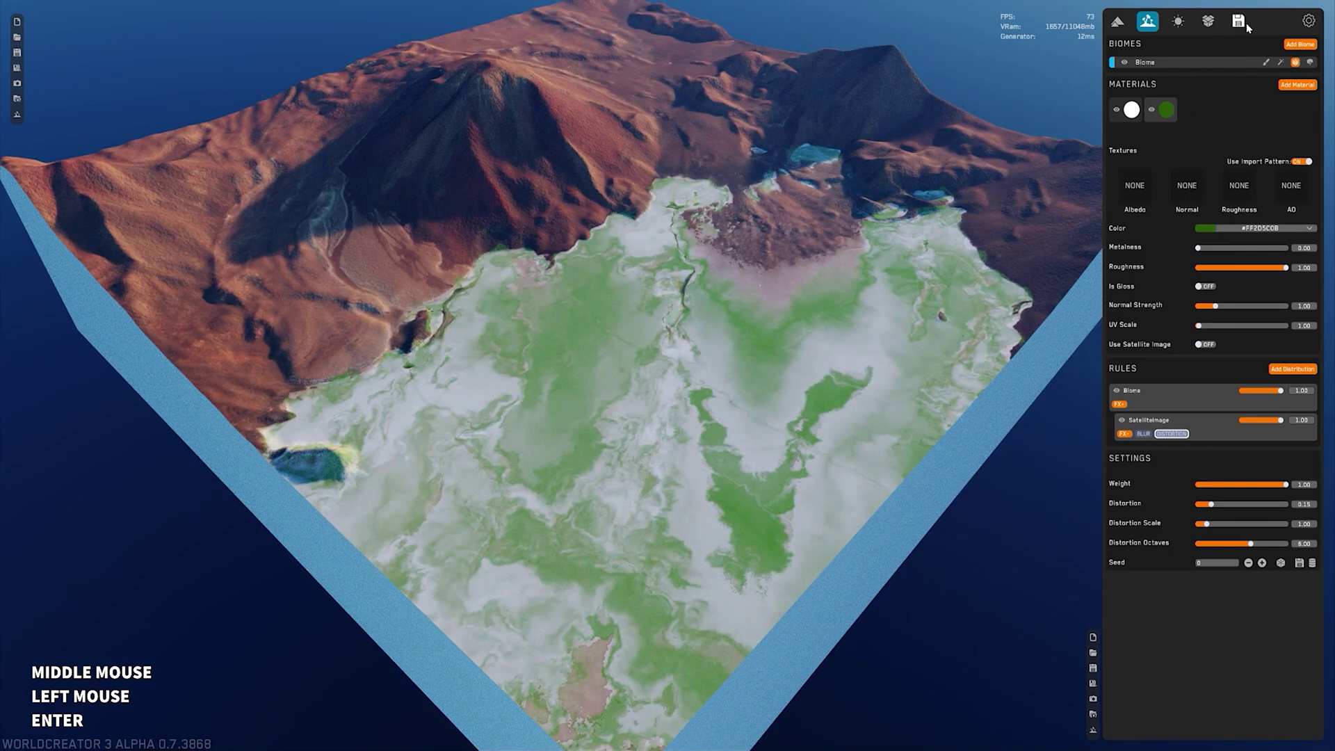
Choose Splatmap from the export Add list and return to the biome's green material settings.
{"action": "left_click", "coordinate": [1242, 25]}
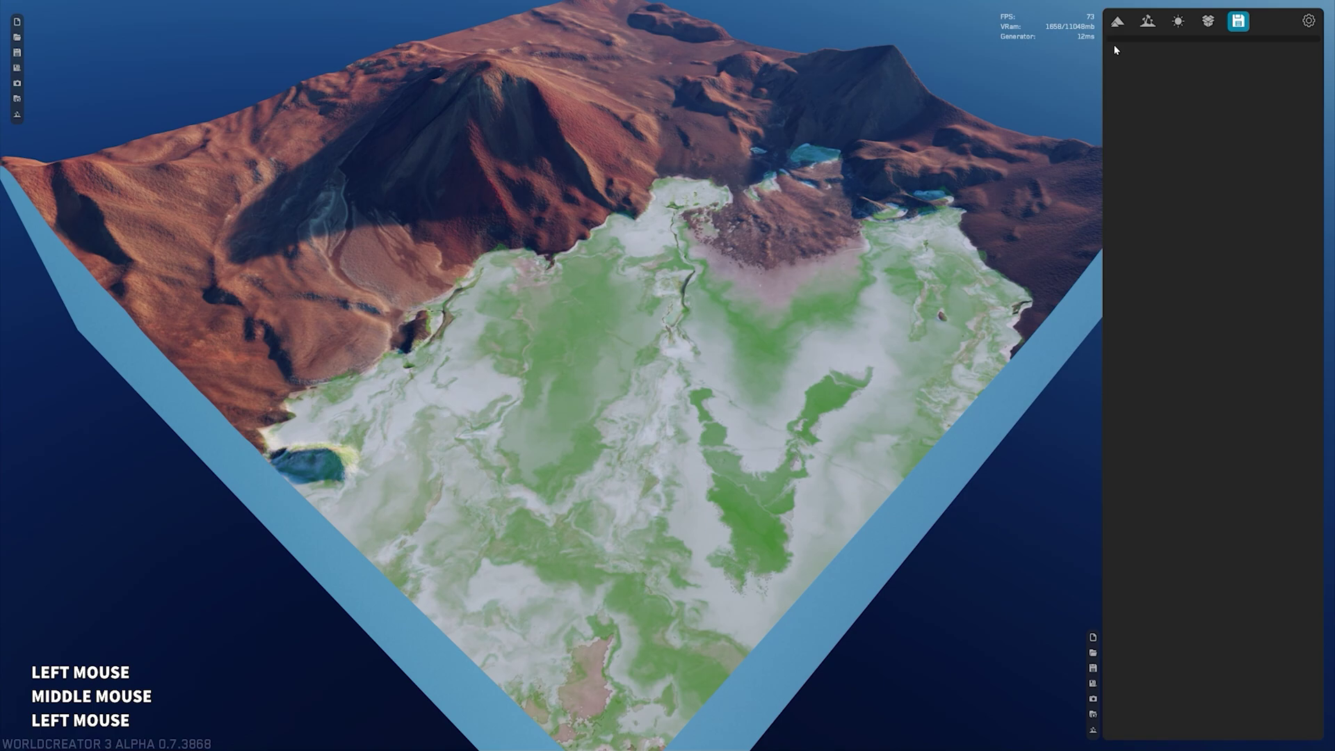
{"action": "middle_click", "coordinate": [820, 287]}
{"action": "right_click", "coordinate": [617, 311]}
{"action": "middle_click", "coordinate": [621, 323]}
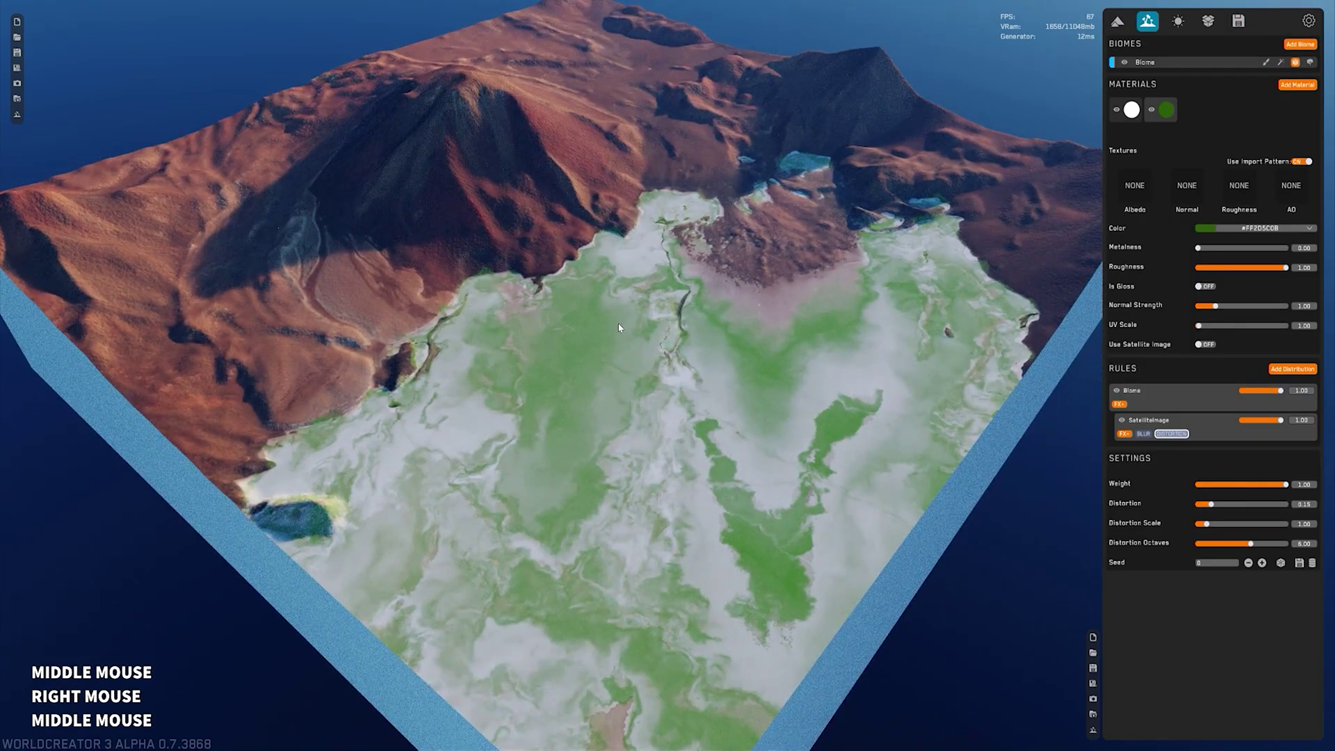